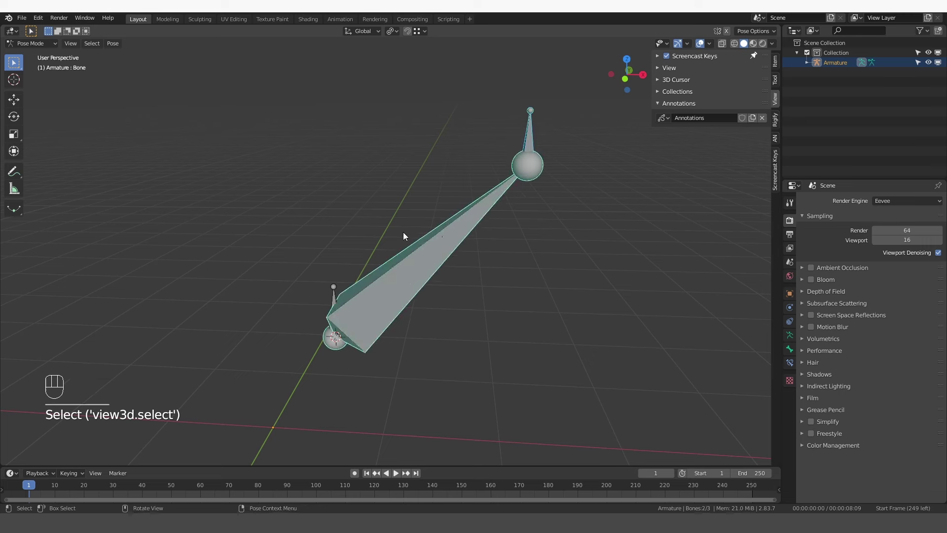
Step: Add a Stretch To constraint from one bone to the other and move the target bone to test it
key(ctrl+shift+c)
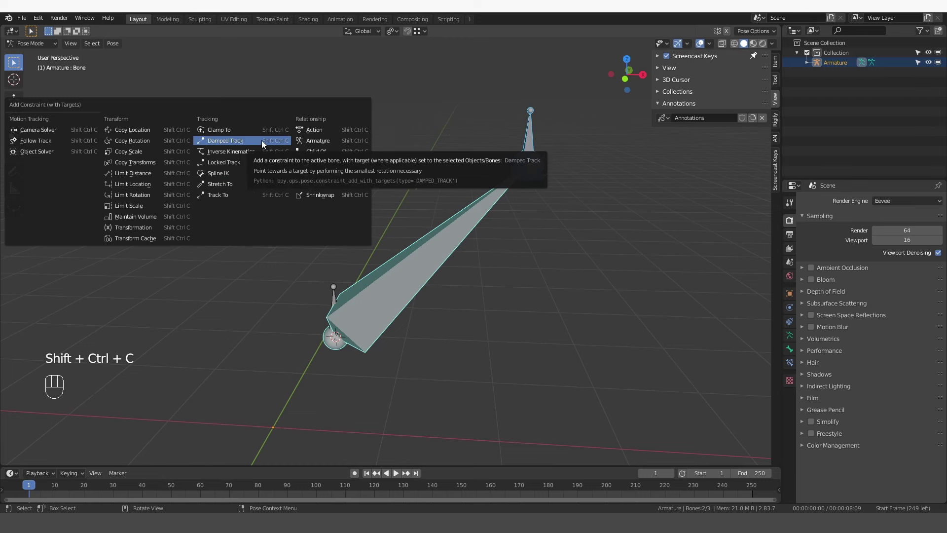
key(ctrl+shift+c)
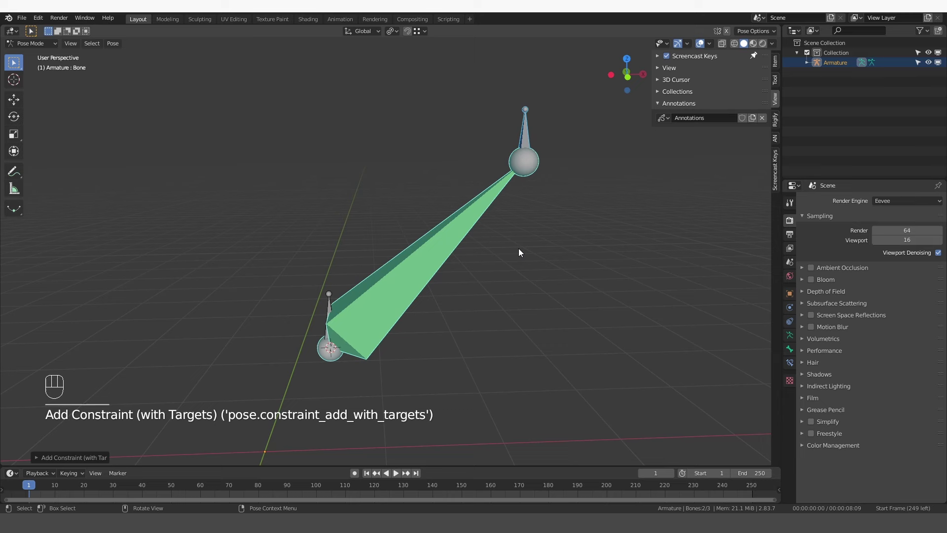
click(331, 312)
key(g)
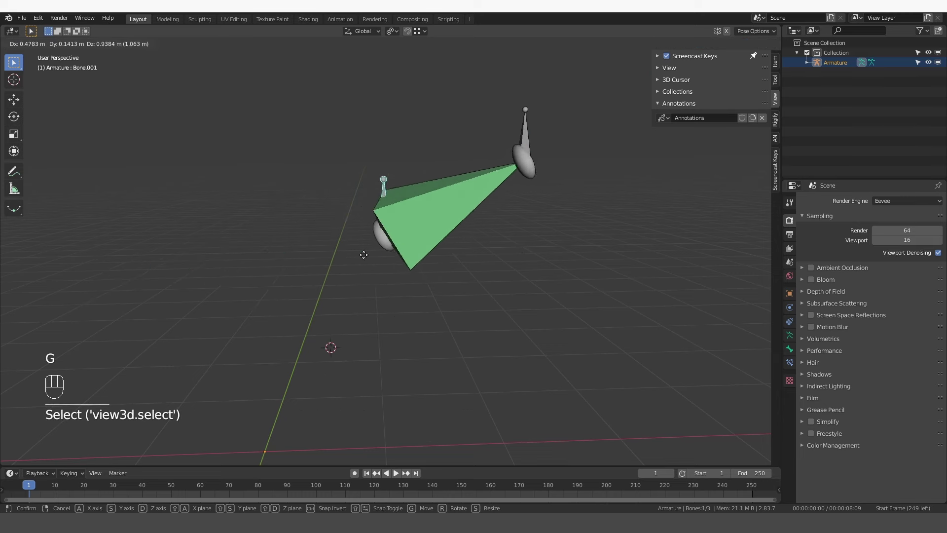
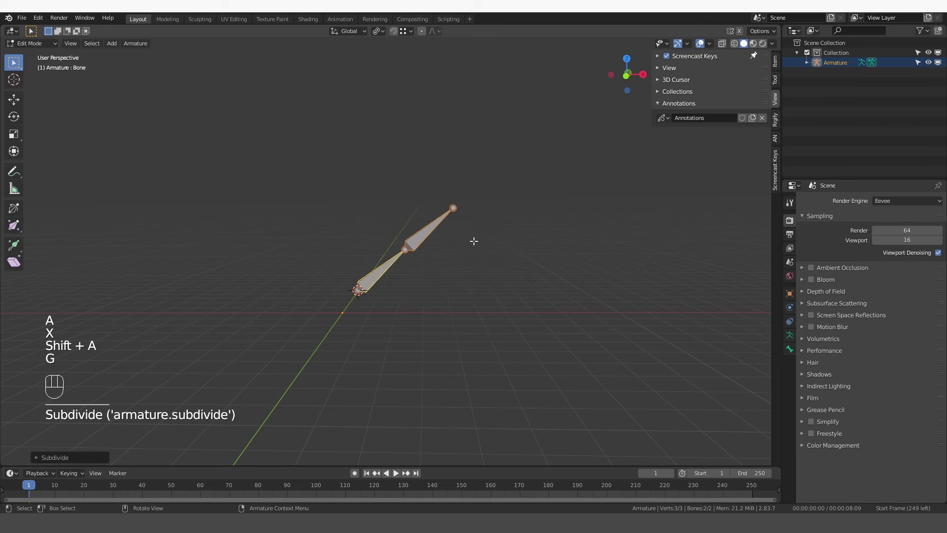
Step: Extrude a new bone from the joint, add a short upright bone there and scale it down
click(75, 464)
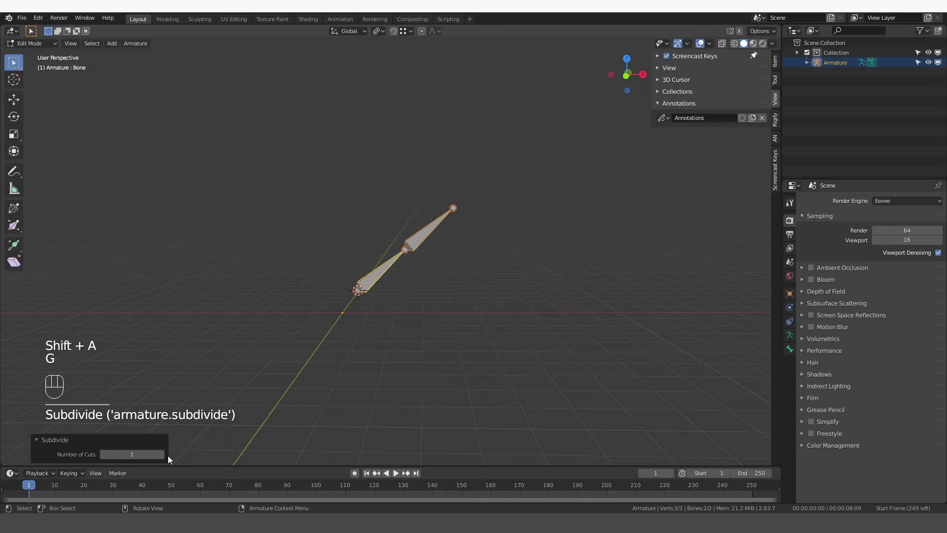
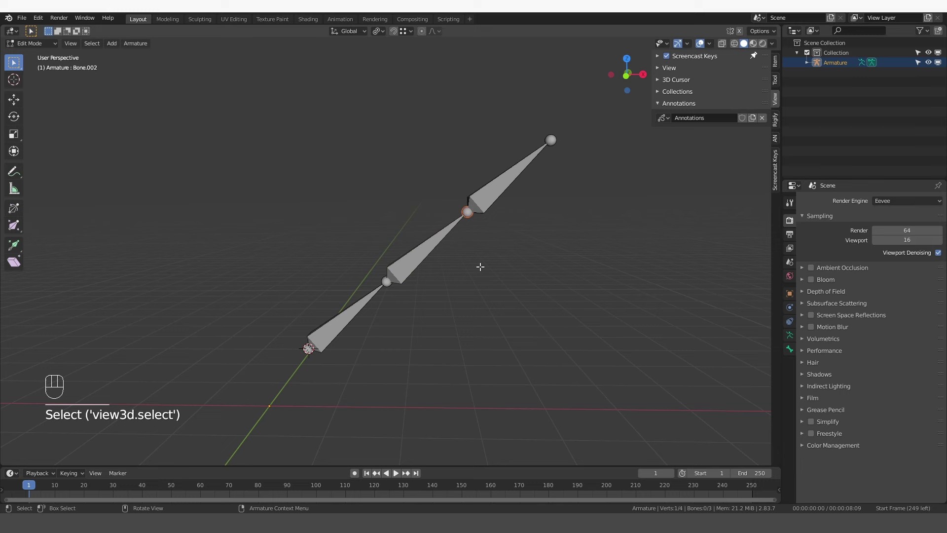
key(e)
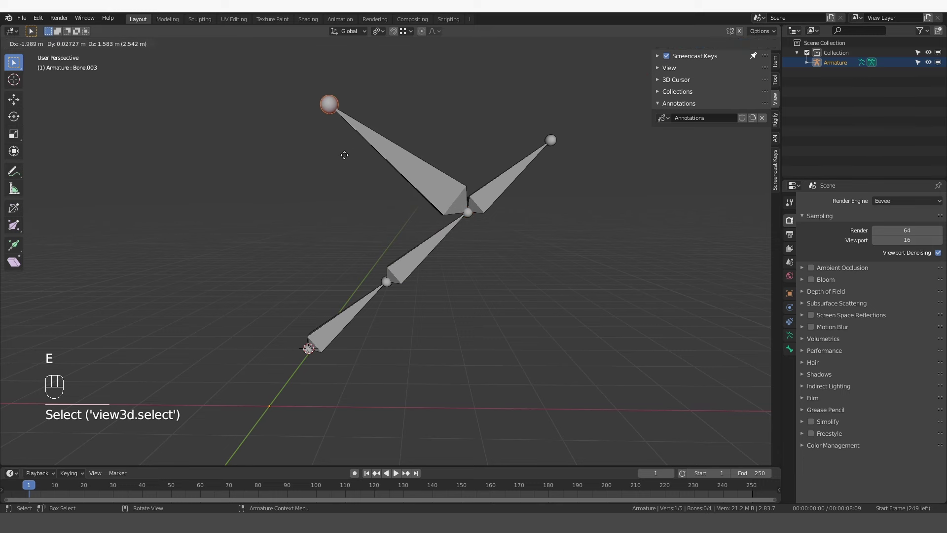
drag(421, 176, 407, 176)
middle_click(420, 228)
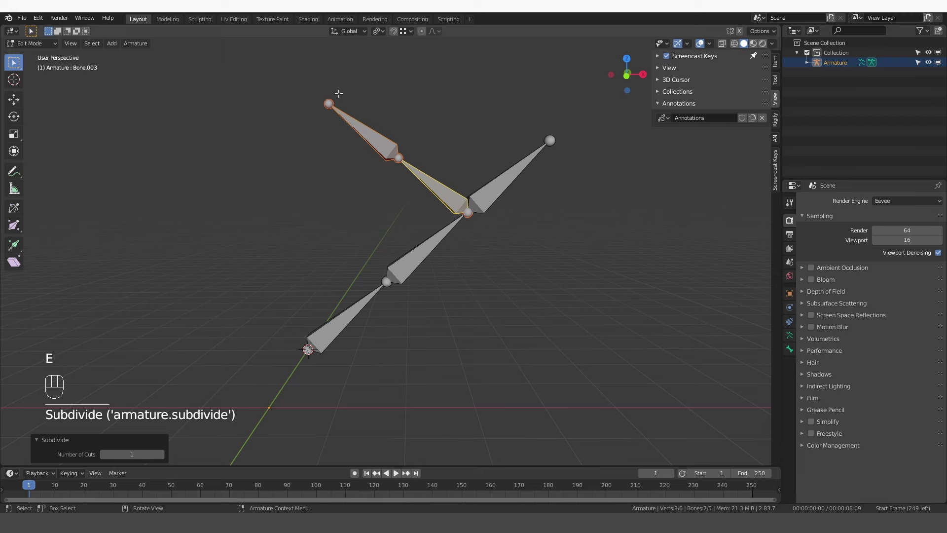
key(shift+a)
click(307, 325)
key(s)
Step: Duplicate bones repeatedly to build the zigzag chain with a short bone at each joint
key(shift+d)
key(g)
key(shift+d)
key(g)
key(shift+d)
key(shift+d)
key(shift+d)
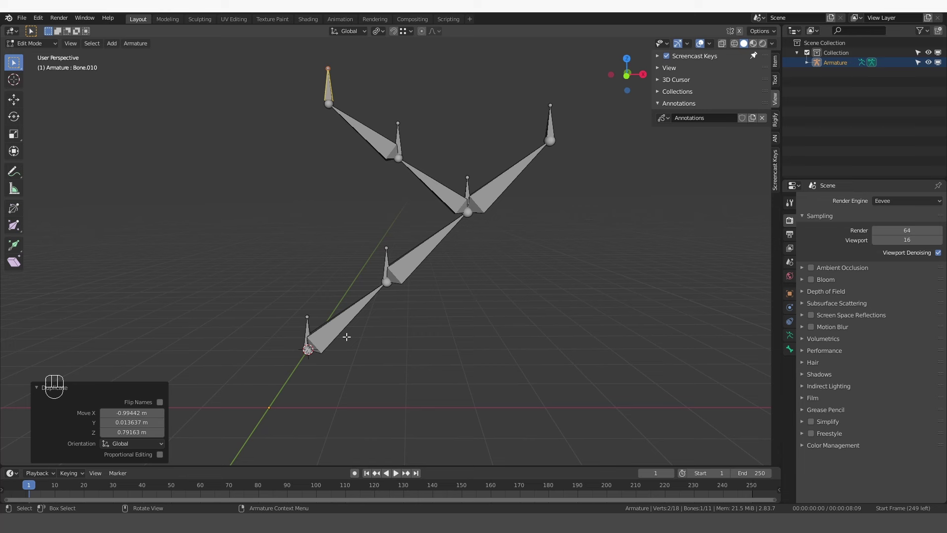
drag(285, 367, 280, 379)
click(280, 379)
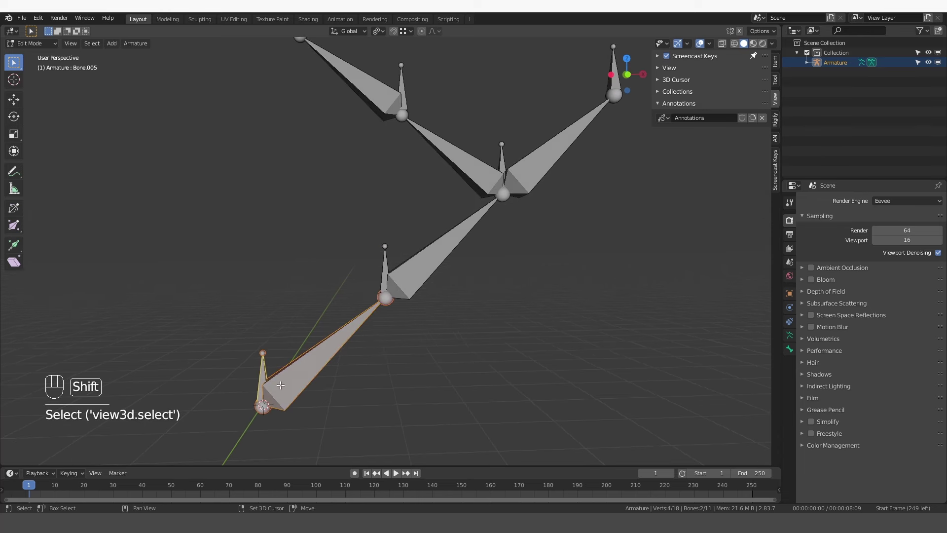
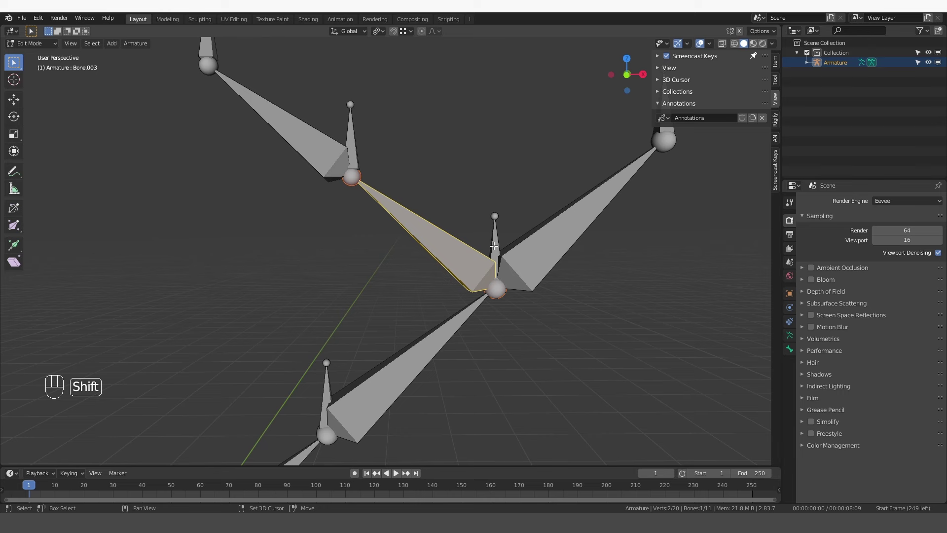
Step: Parent the long bone to the short upright bone at the joint with Keep Offset
click(496, 238)
key(ctrl+p)
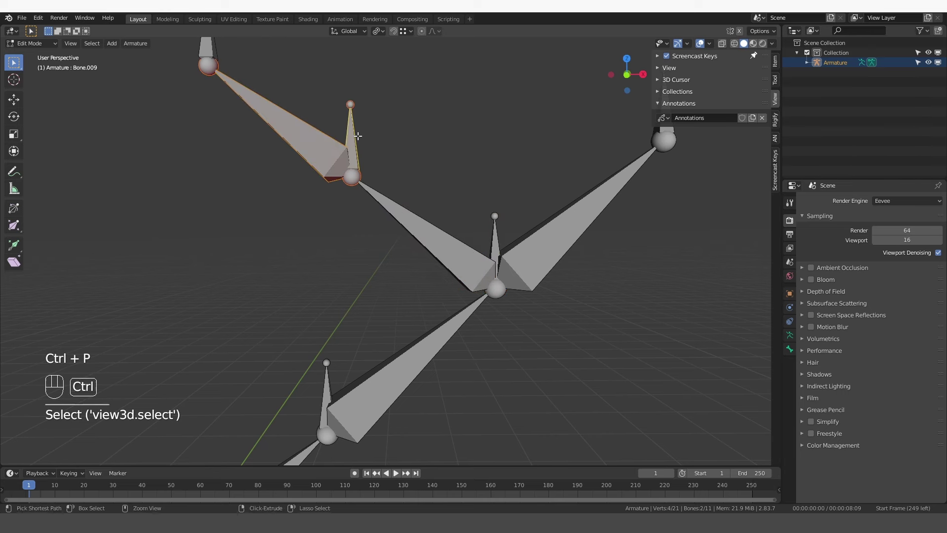
key(ctrl+p)
key(Tab)
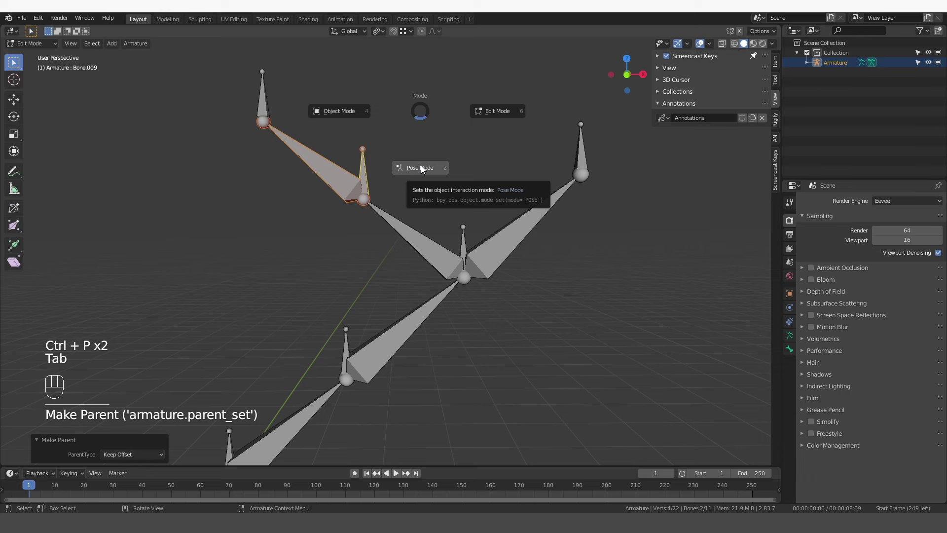
Step: In Pose Mode add Stretch To constraints on the first long bones toward their joint bones, undoing one mistake
drag(455, 233, 410, 224)
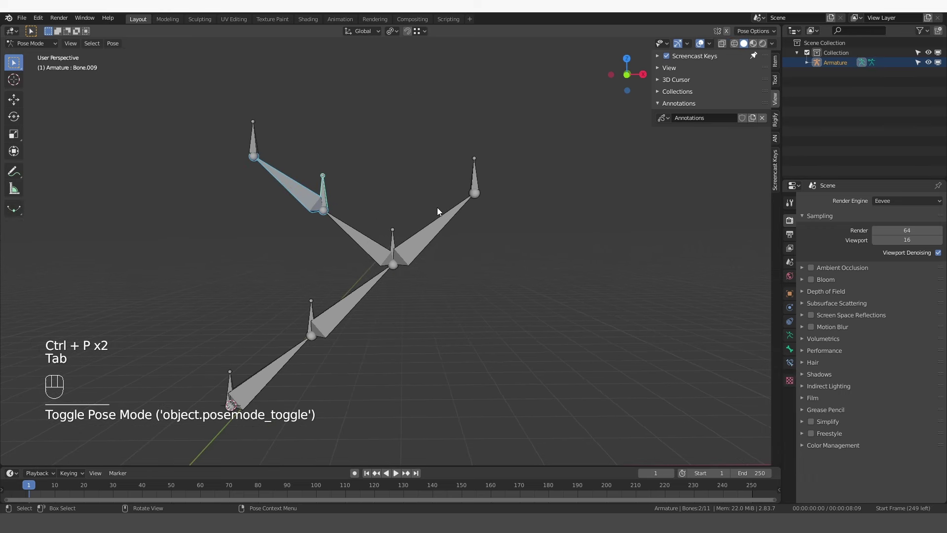
drag(454, 198, 477, 172)
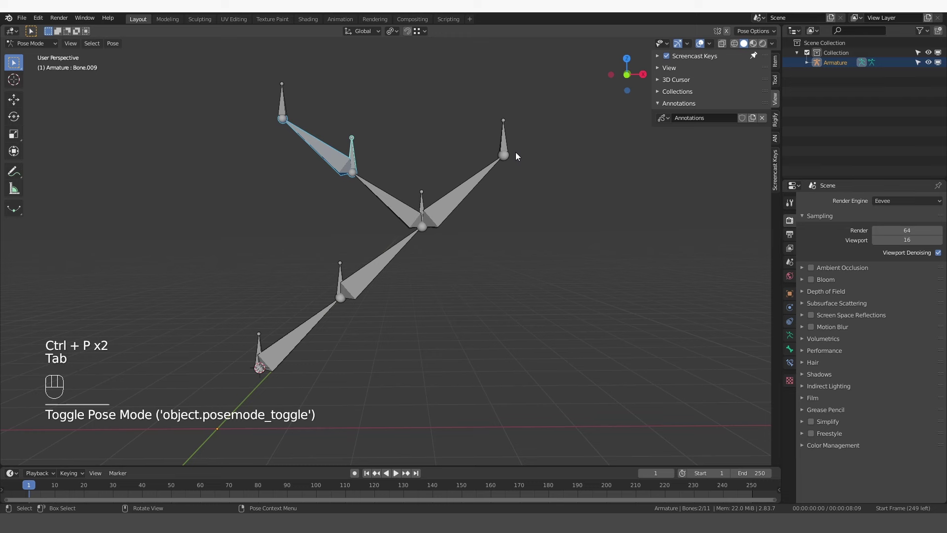
click(511, 141)
click(481, 172)
key(ctrl+shift+c)
key(ctrl+shift+c)
click(420, 200)
click(398, 259)
key(ctrl+shift+c)
key(ctrl+z)
Step: Add Stretch To constraints on the remaining long bones toward the short bones at their joints
key(ctrl+shift+c)
key(ctrl+shift+c)
click(345, 274)
key(ctrl+shift+c)
click(380, 187)
click(380, 191)
key(ctrl+shift+c)
key(ctrl+shift+c)
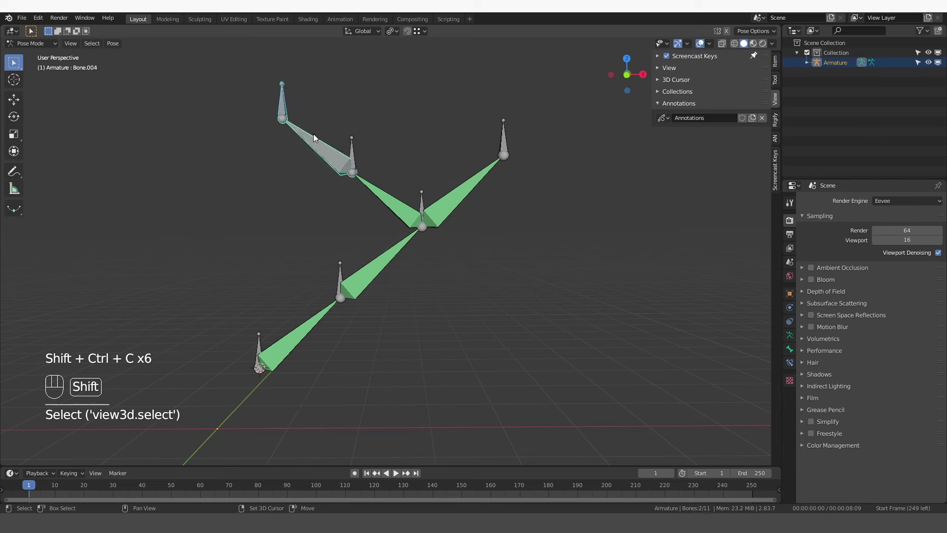
key(ctrl+shift+c)
key(ctrl+shift+c)
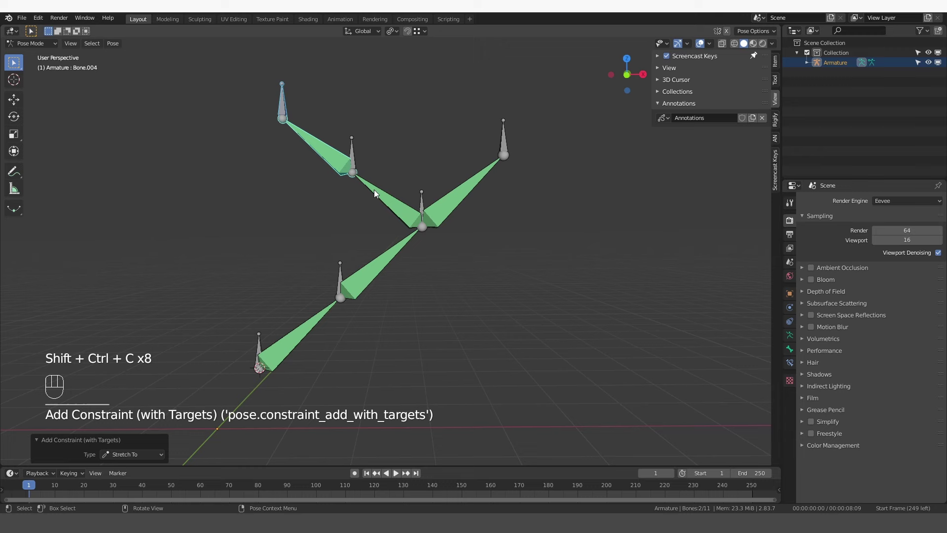
Step: Move the short joint bones around to check that the long bones stretch to follow them
key(g)
double_click(433, 203)
key(g)
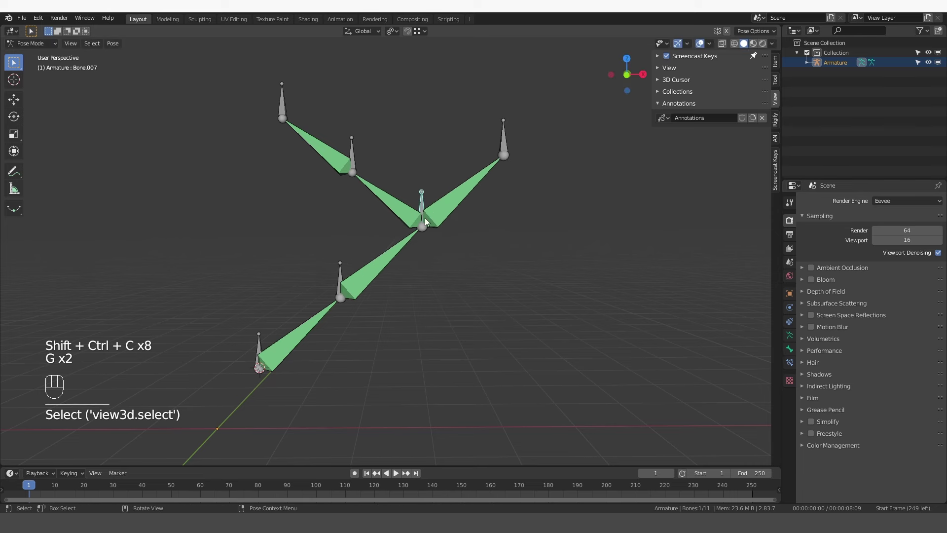
click(500, 141)
key(g)
click(357, 156)
key(g)
key(g)
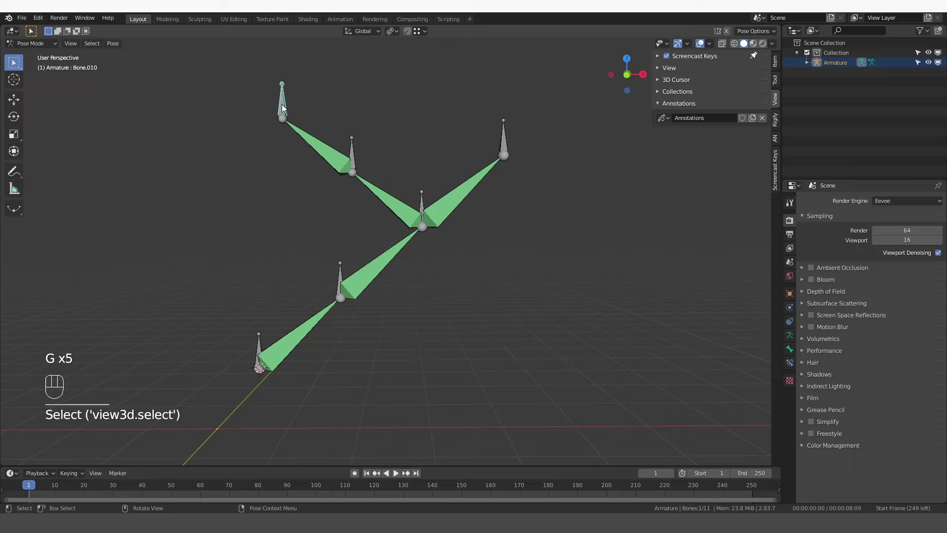
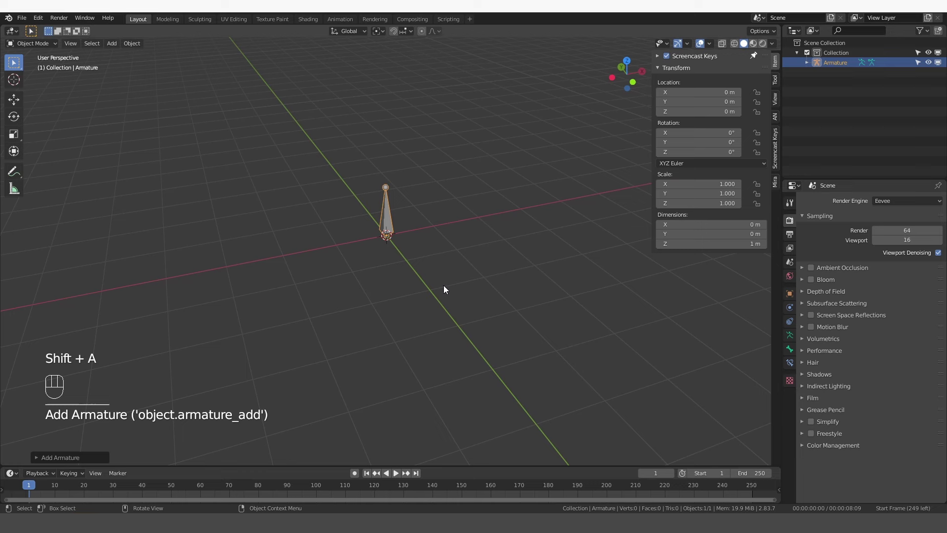
Step: Duplicate a second bone in Edit Mode, then set the first bone's Rigify feature set to rigify
key(Tab)
drag(419, 213, 351, 237)
click(335, 234)
key(shift+d)
key(Tab)
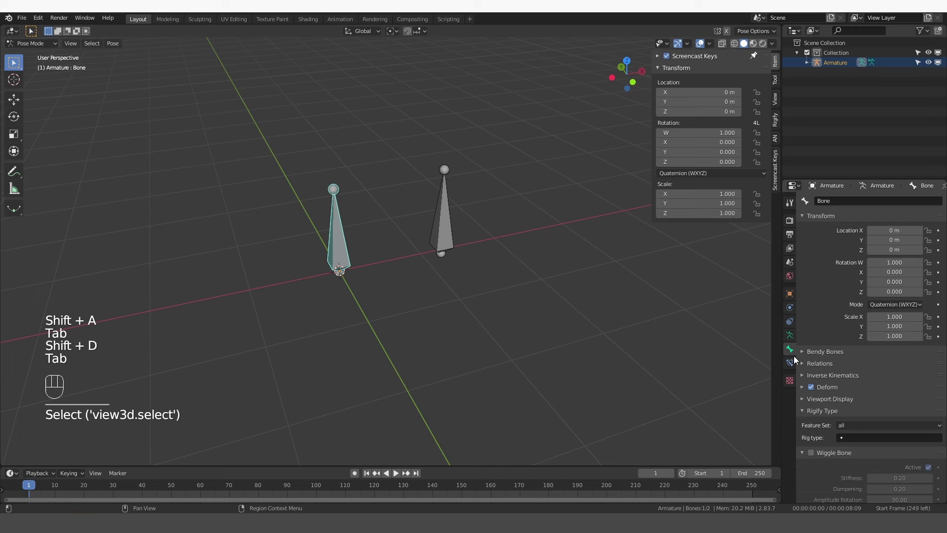
click(858, 383)
drag(860, 372, 856, 394)
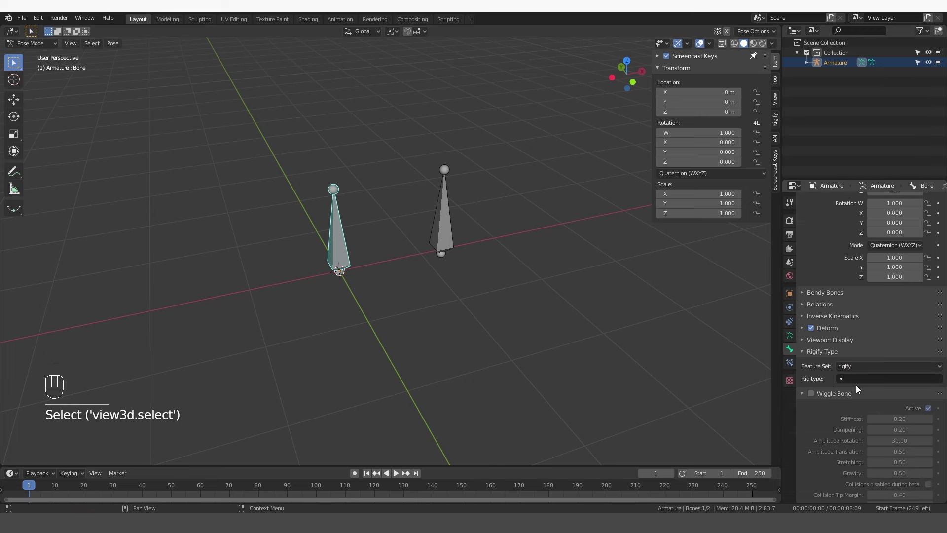
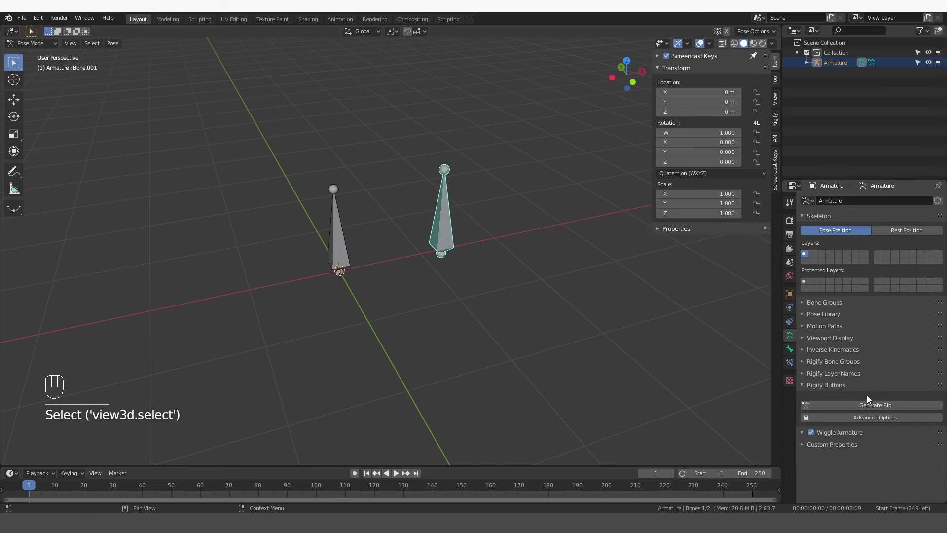
Step: Hide the metarig, pose the generated rig and reveal its ORG and deform bone layers
click(941, 86)
middle_click(361, 244)
key(Tab)
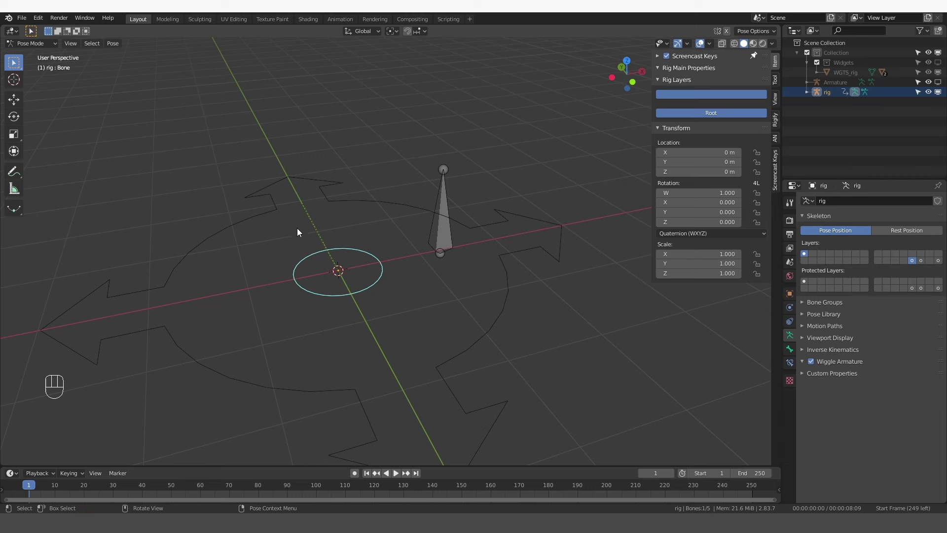
key(g)
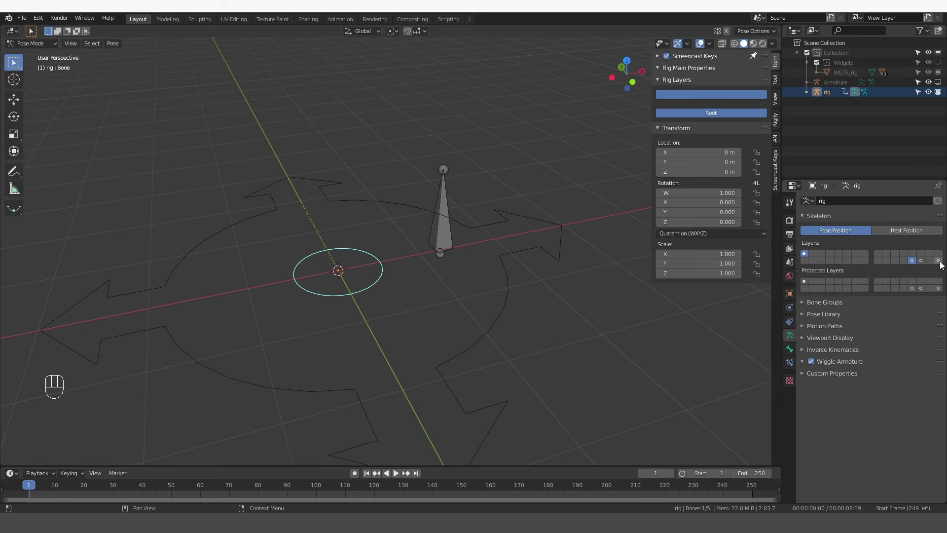
click(944, 265)
click(349, 253)
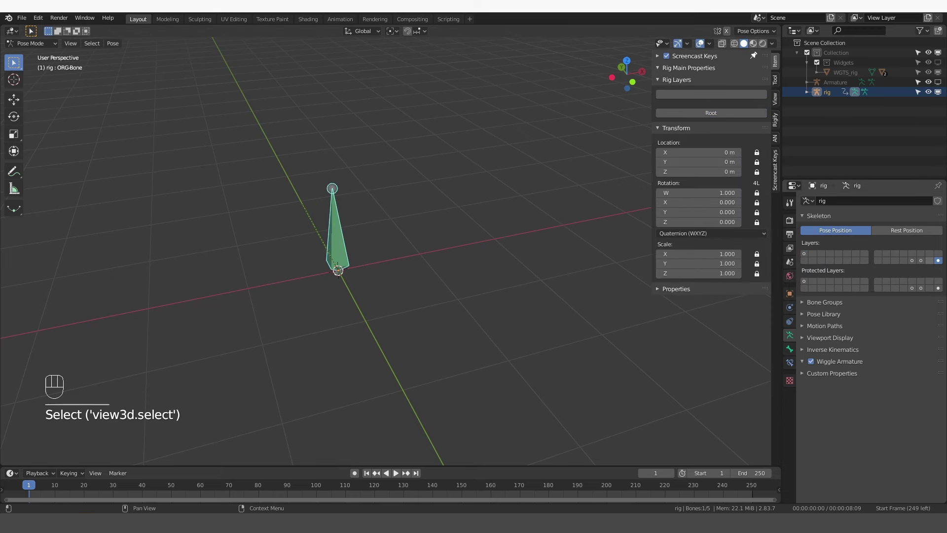
click(921, 264)
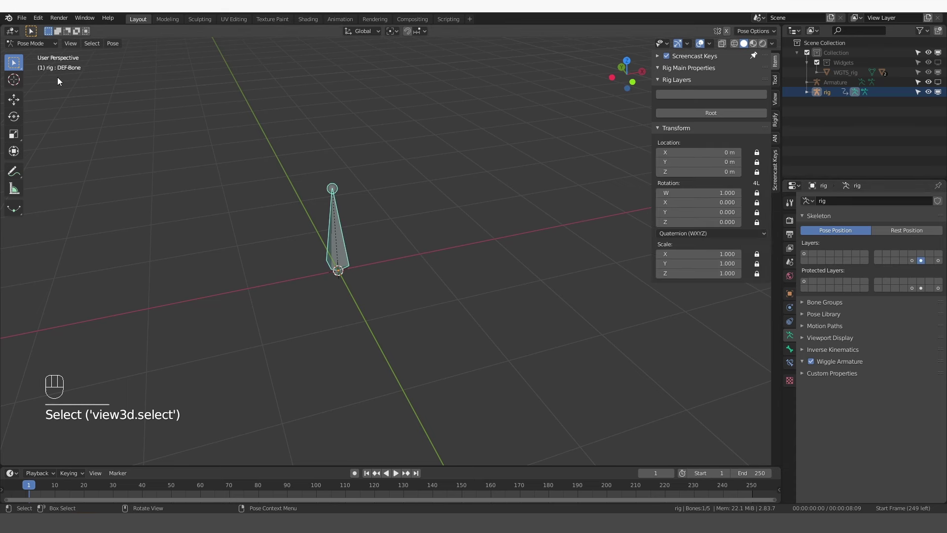
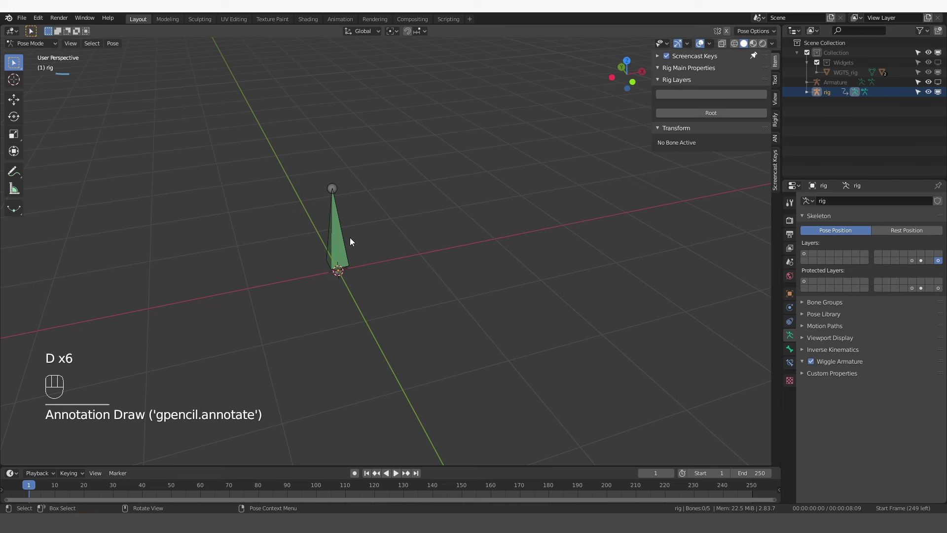
Step: Browse the rig's other bone layers, select the DEF bone, then restore the first layer and return to Object Mode
click(924, 265)
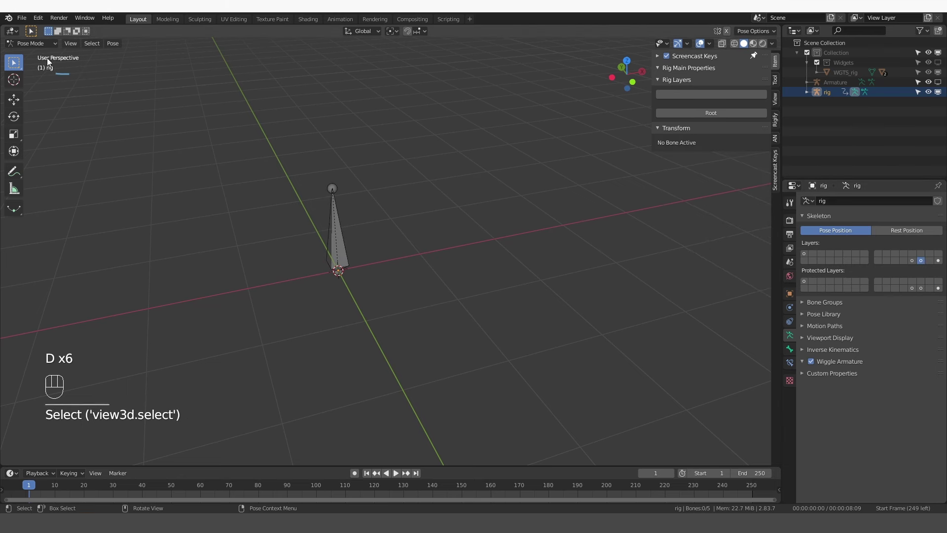
click(357, 251)
click(346, 253)
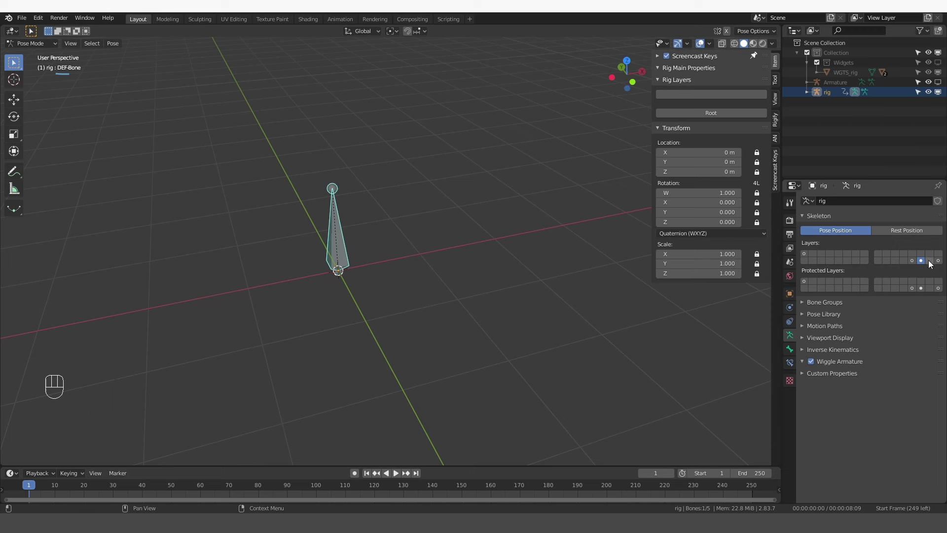
click(934, 264)
click(928, 260)
click(927, 265)
drag(805, 257, 456, 243)
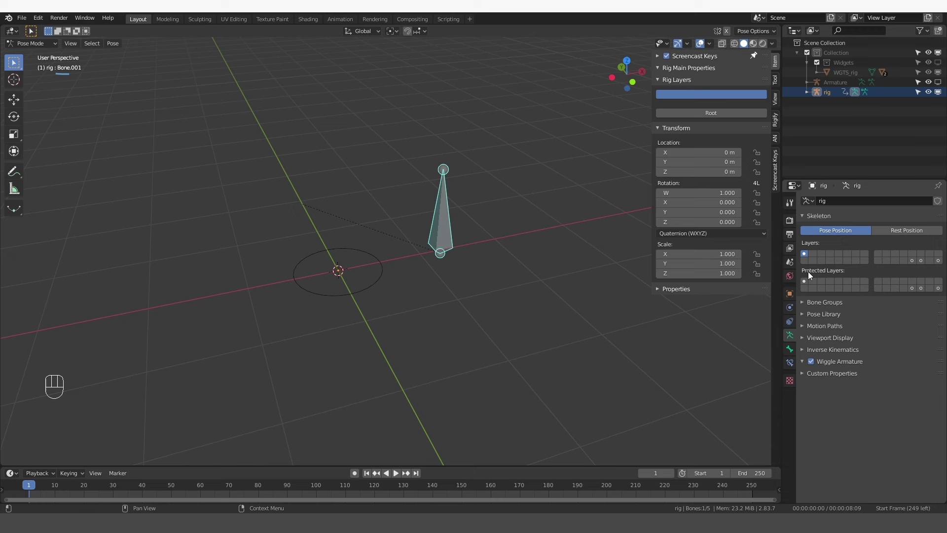
key(Tab)
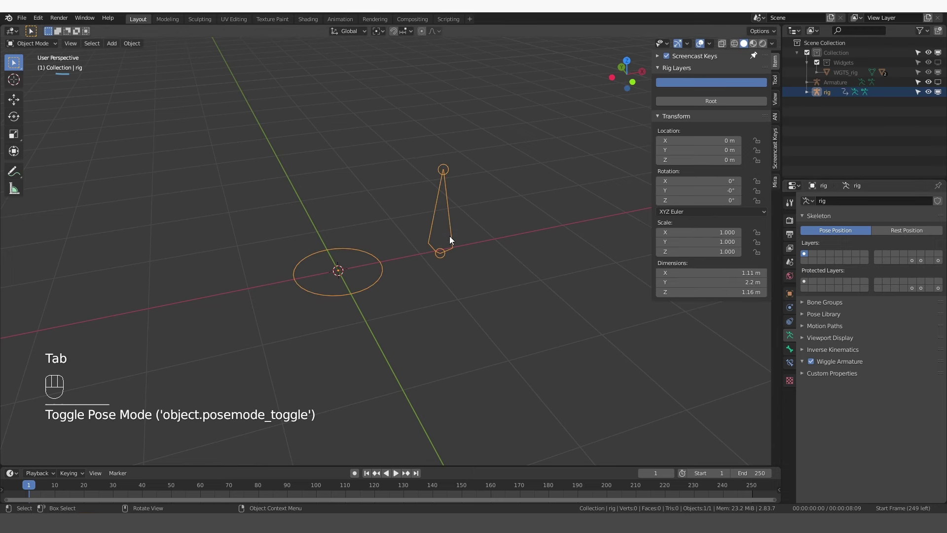
Step: Delete the generated rig, then enter the metarig's Edit Mode and delete one of its two bones
key(x)
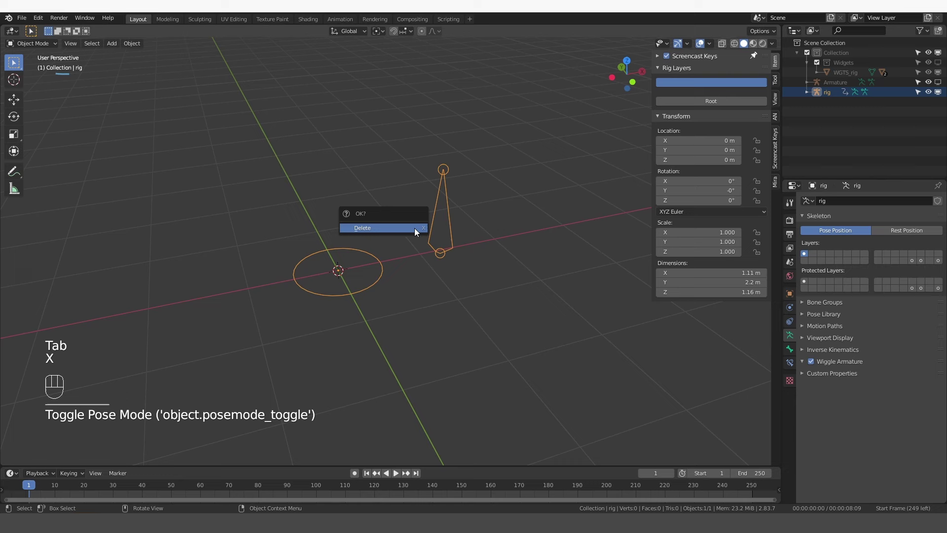
click(940, 86)
click(449, 235)
key(Tab)
click(361, 291)
drag(357, 286, 346, 272)
key(x)
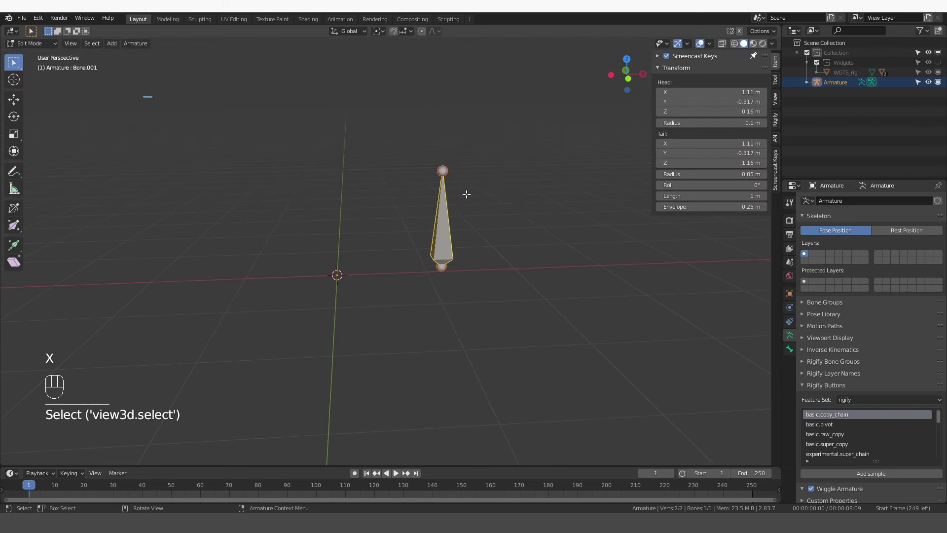
Step: In Pose Mode set the remaining bone's Rigify type to basic.raw_copy
key(Tab)
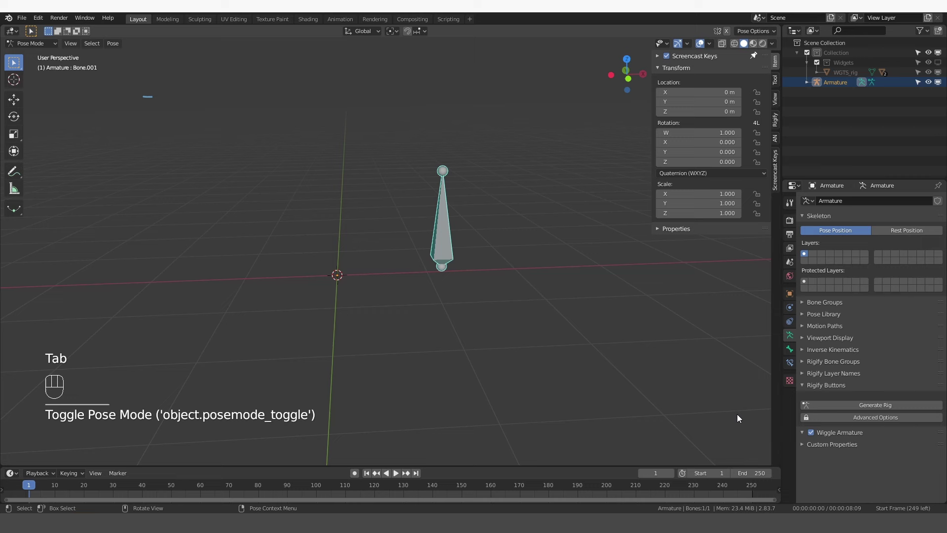
drag(793, 354, 799, 432)
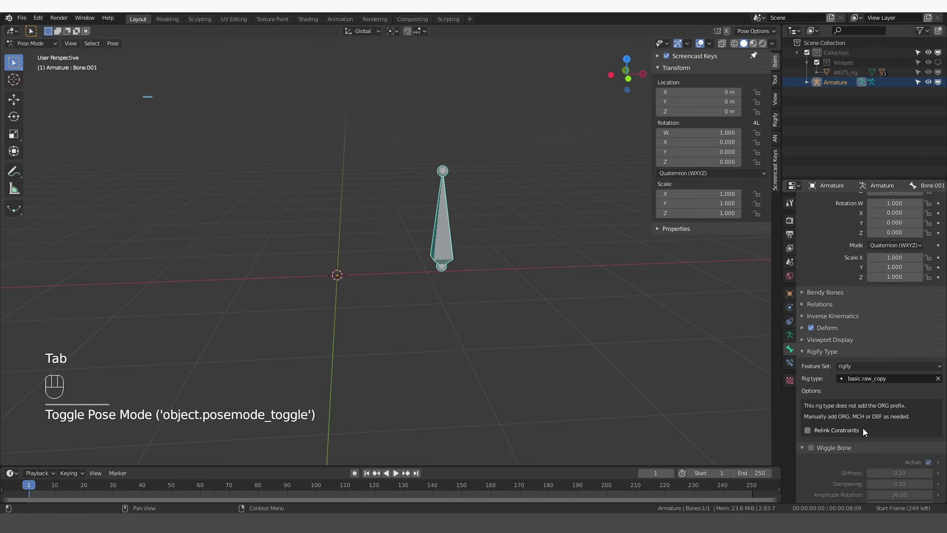
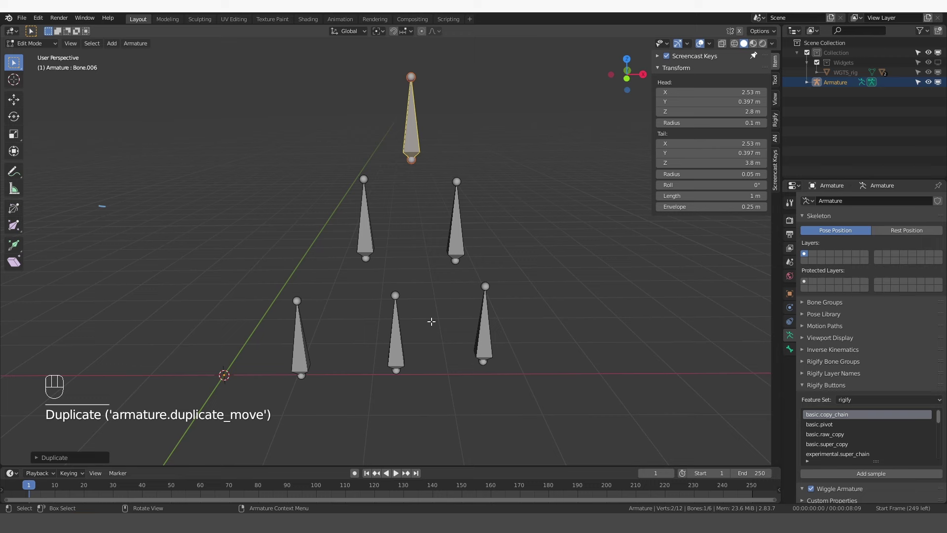
Step: Move the top, left and other duplicated bones onto separate bone layers and show all used layers together
key(m)
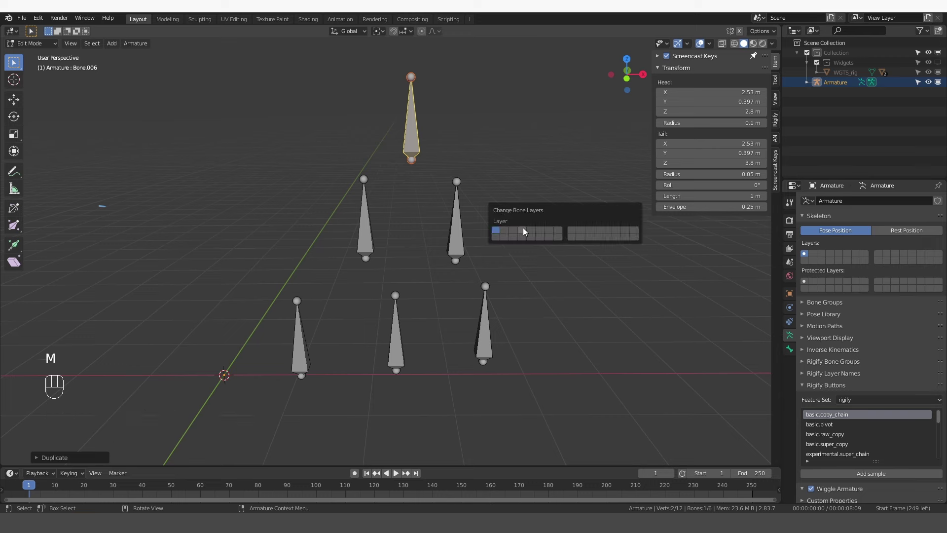
click(380, 231)
double_click(341, 219)
key(m)
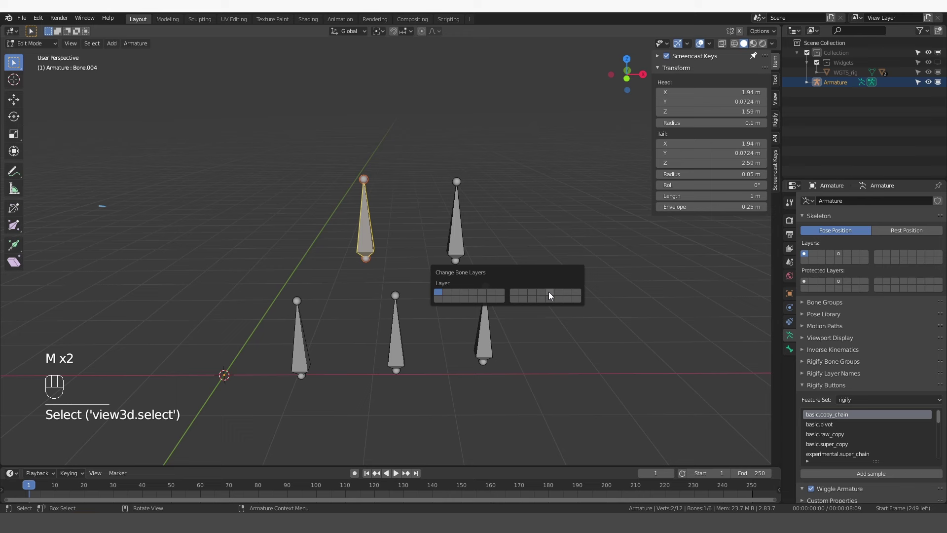
click(455, 216)
key(m)
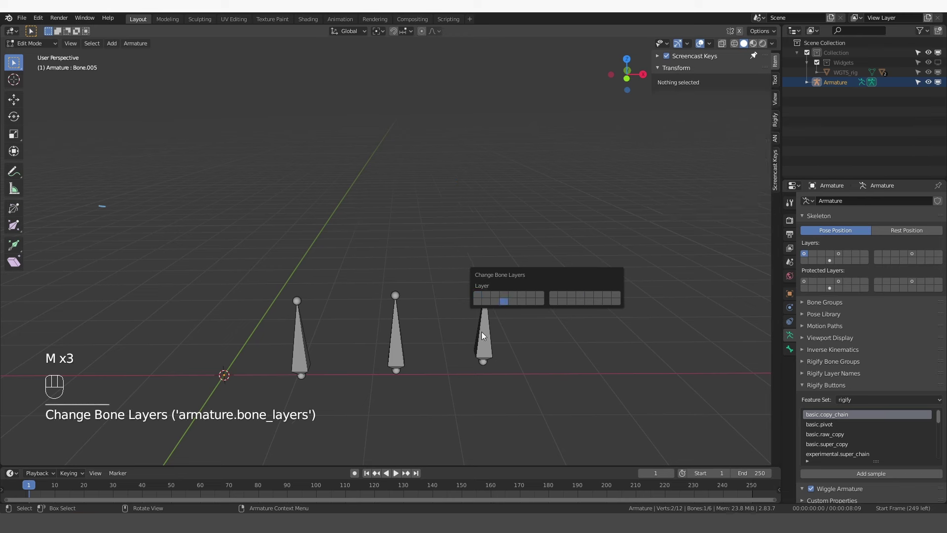
click(391, 334)
key(m)
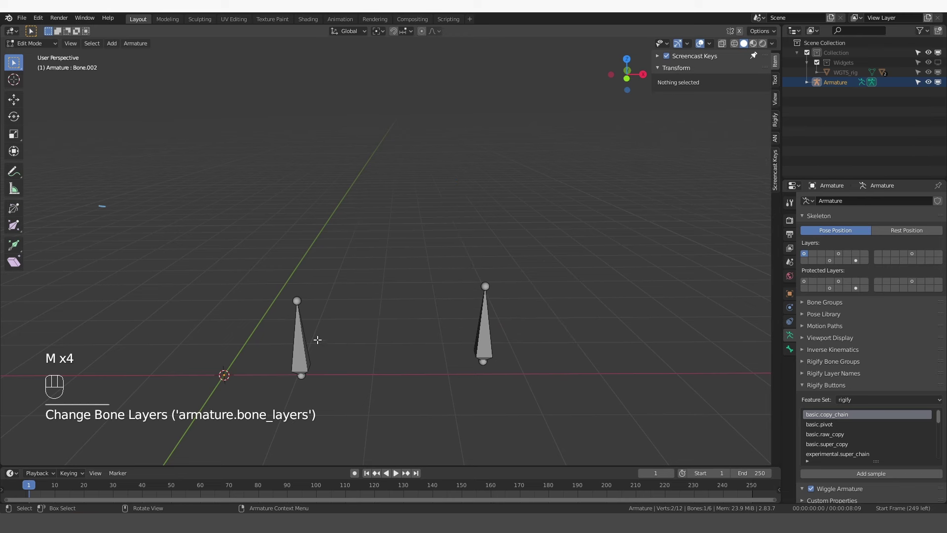
click(297, 339)
key(m)
drag(454, 291, 455, 296)
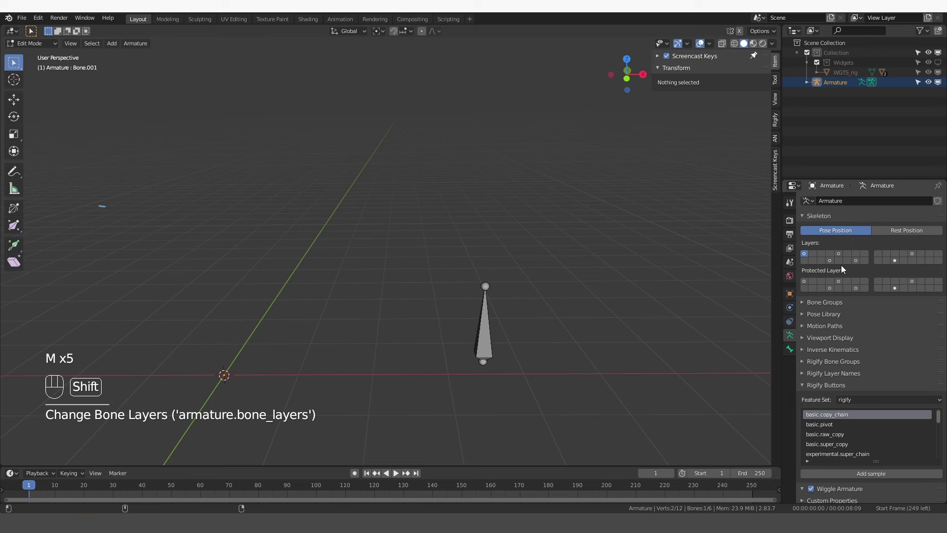
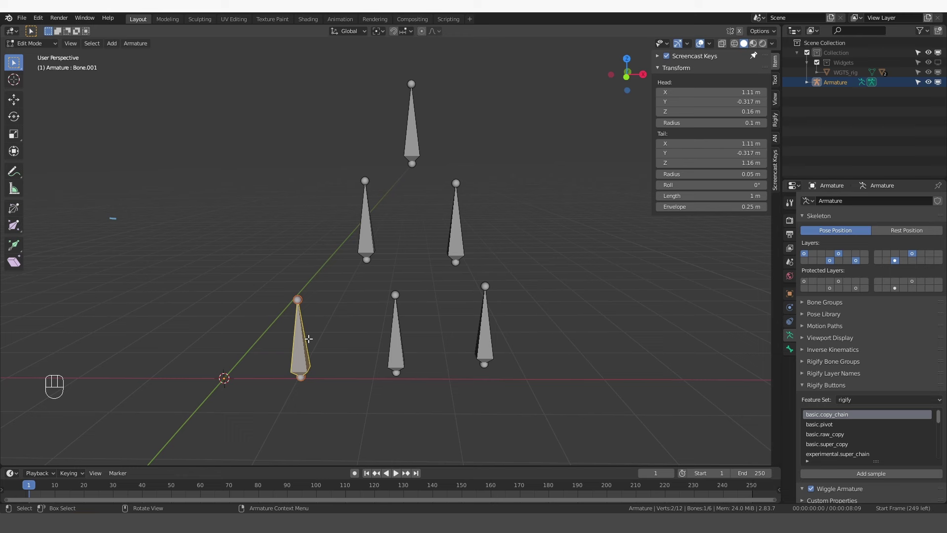
Step: Rename bones to MCH-Bone.002 and ORG-Bone.003
key(F2)
key(Left)
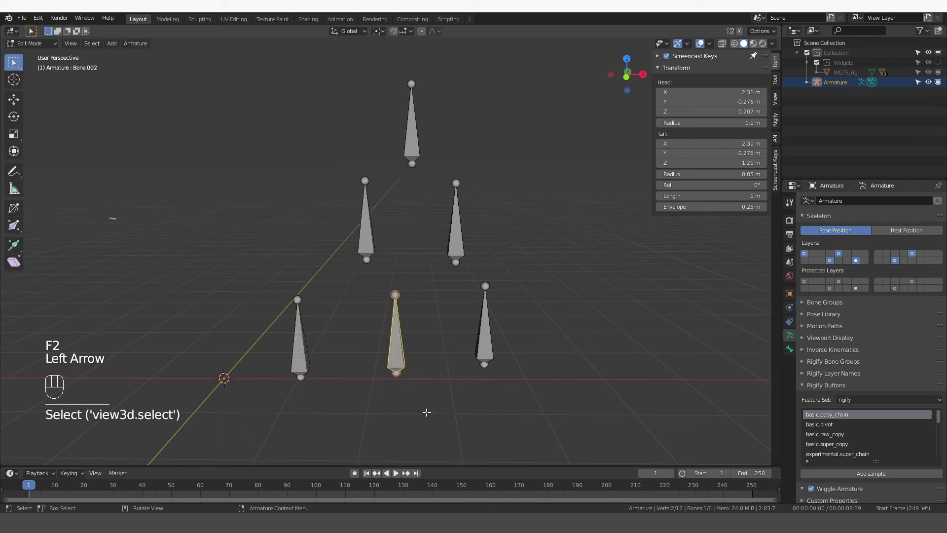
key(F2)
key(Left)
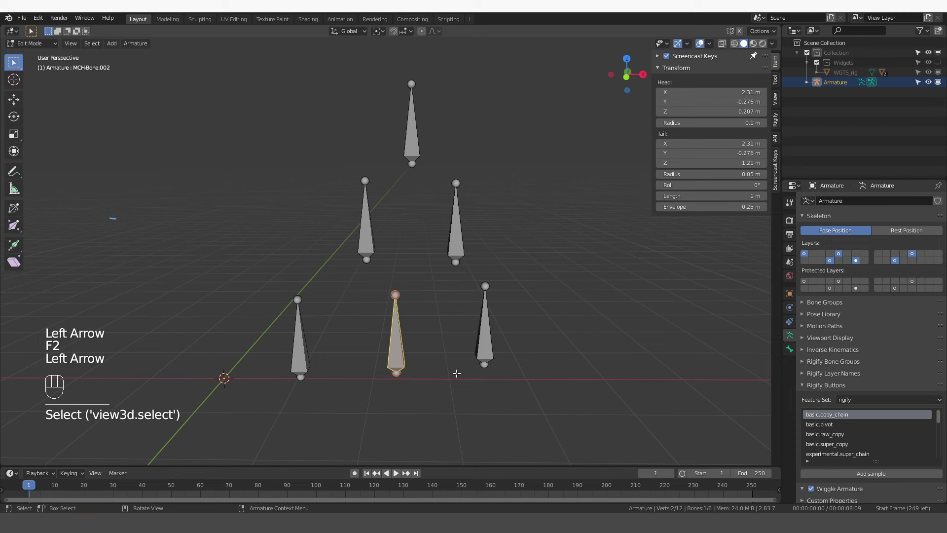
key(F2)
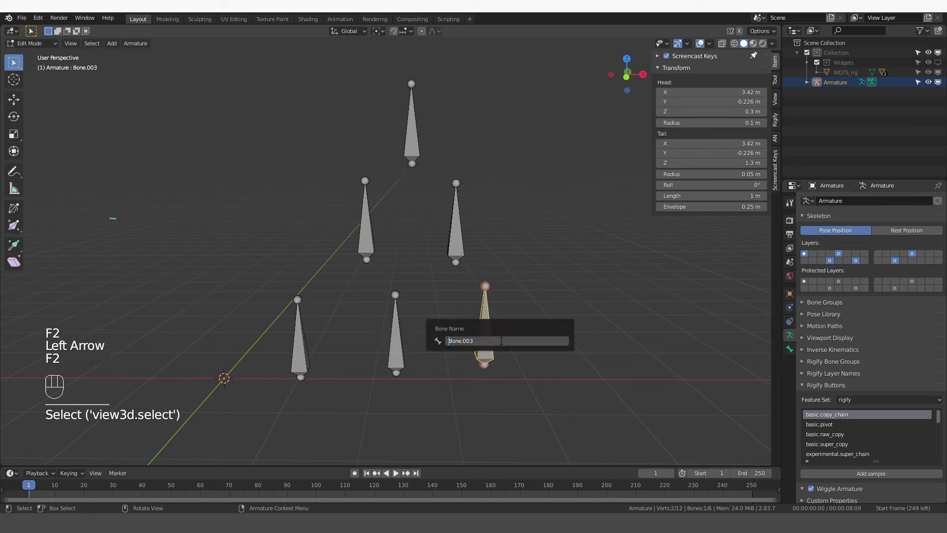
key(Left)
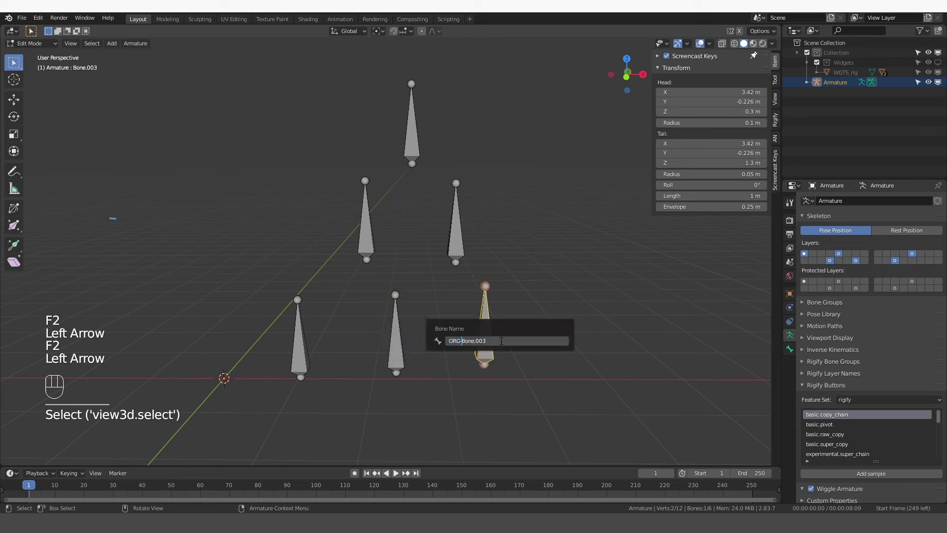
Step: Add a Copy Rotation constraint to the top bone, parent the right bone to the left with Keep Offset, and generate the rig
key(Tab)
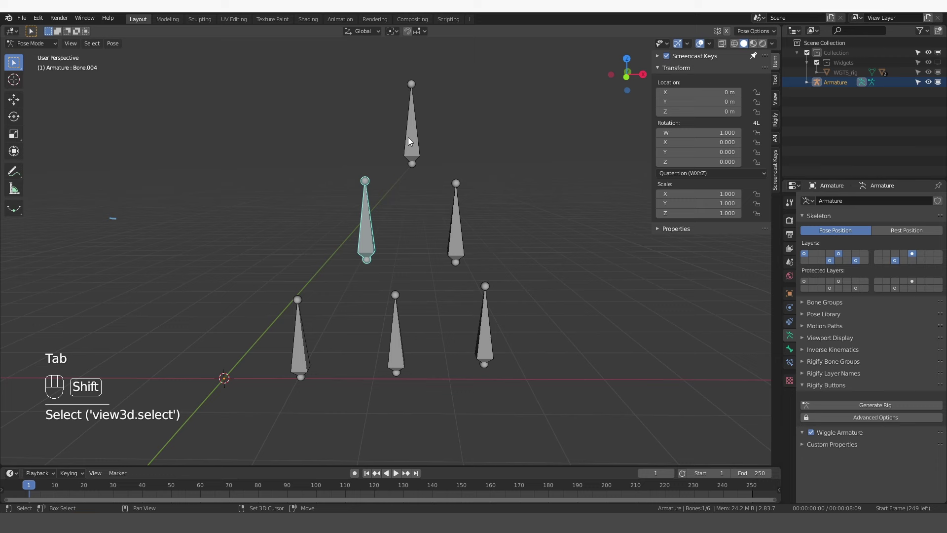
key(ctrl+shift+c)
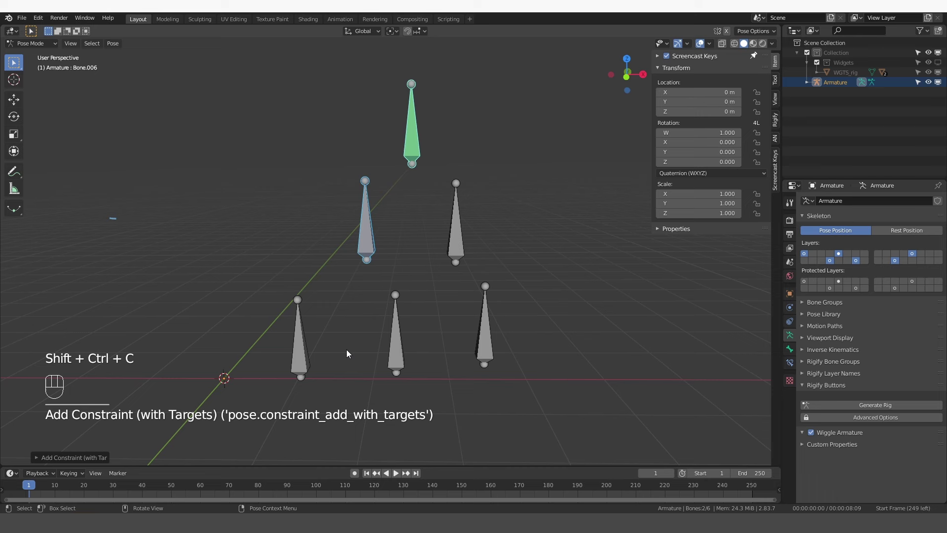
key(Tab)
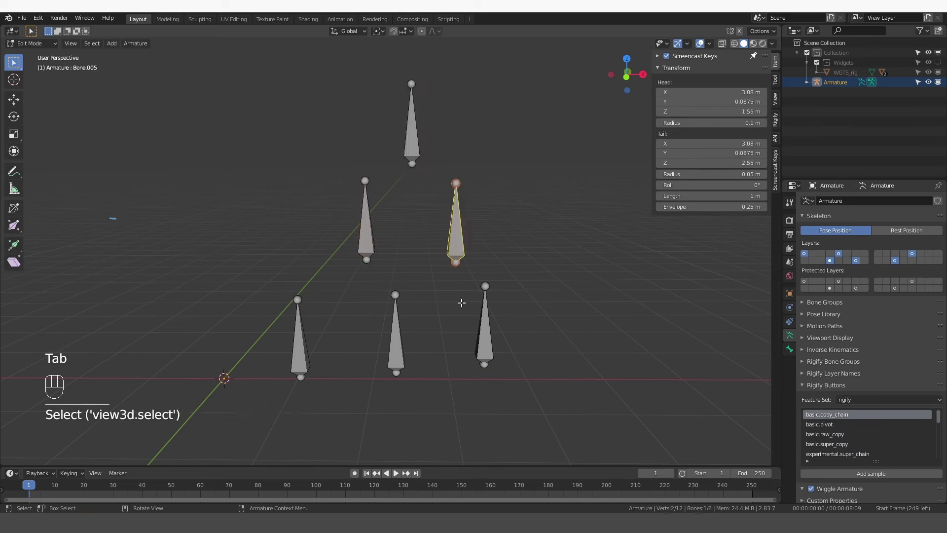
click(370, 217)
key(ctrl+p)
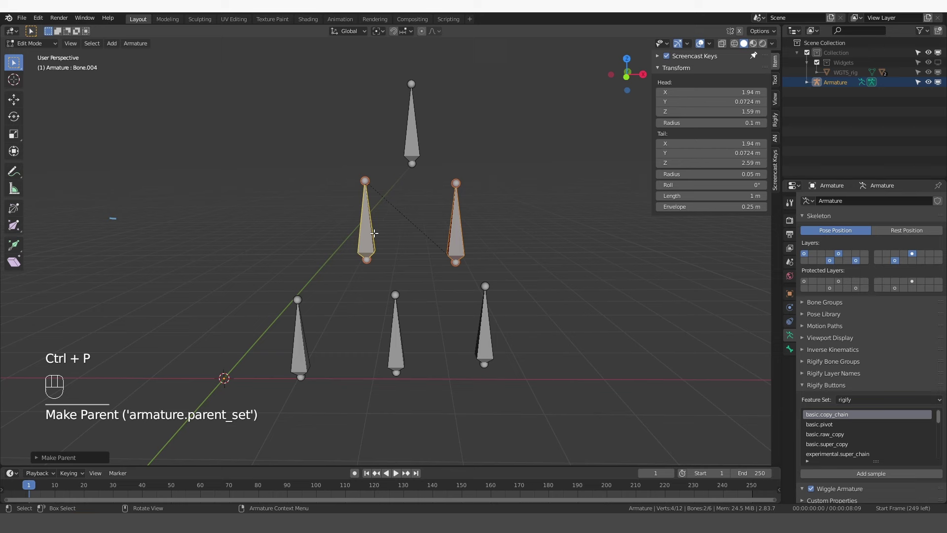
key(Tab)
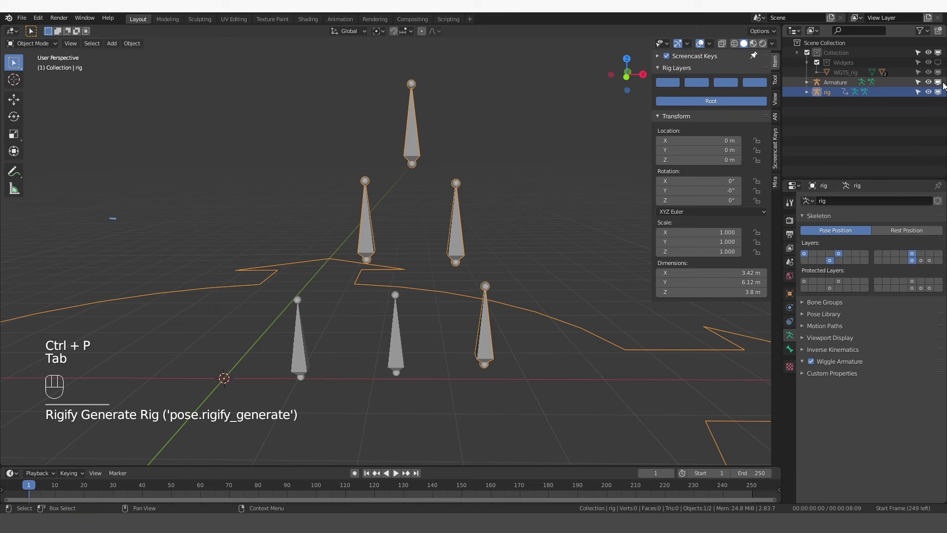
Step: Hide the metarig, show two more of the rig's bone layers and select DEF-Bone.001 in Pose Mode
click(944, 86)
middle_click(481, 275)
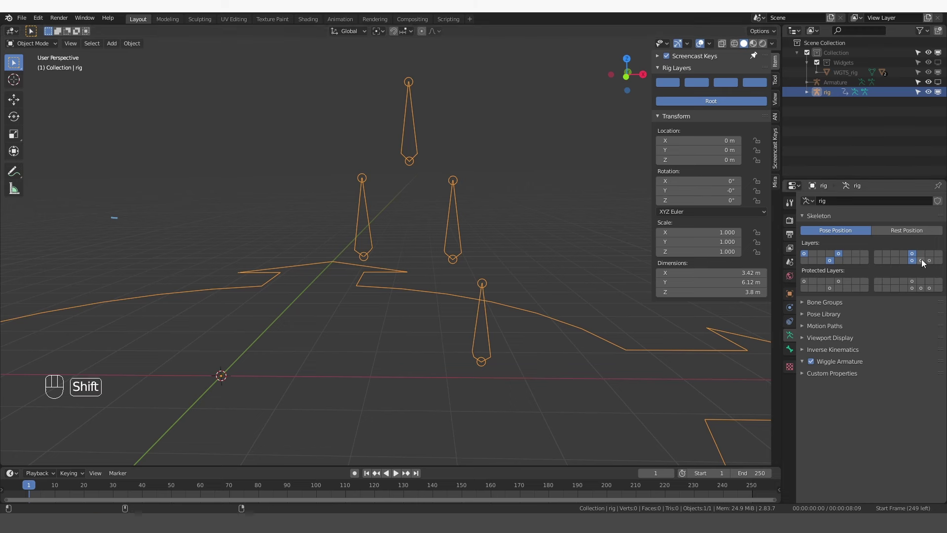
click(926, 266)
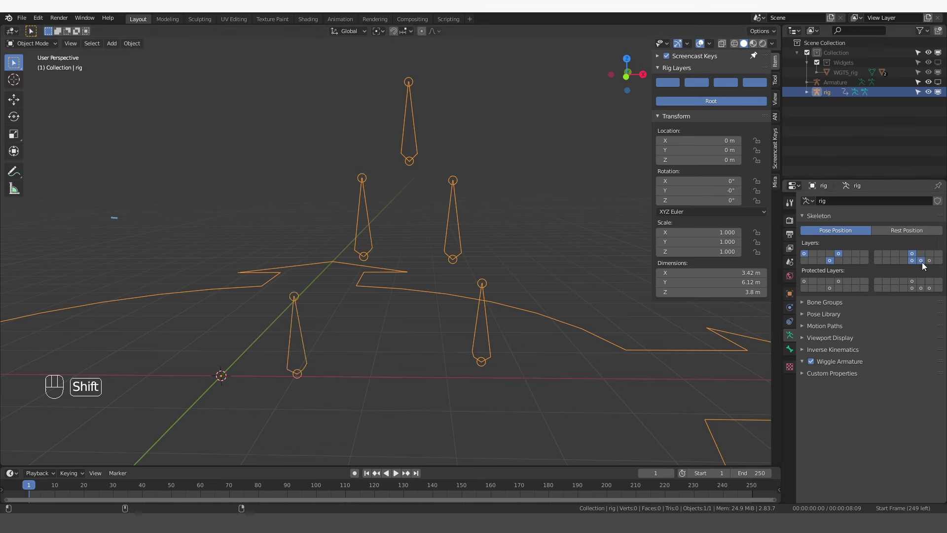
click(934, 266)
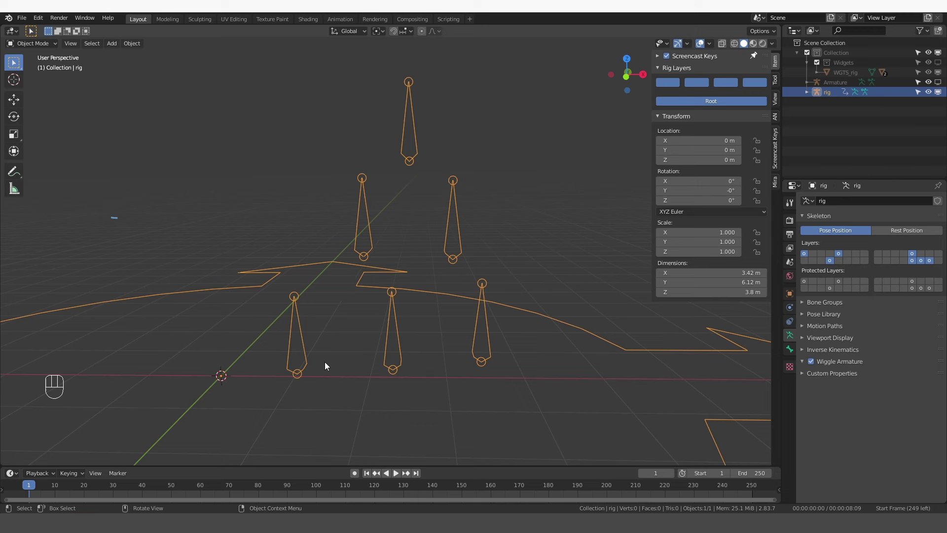
key(Tab)
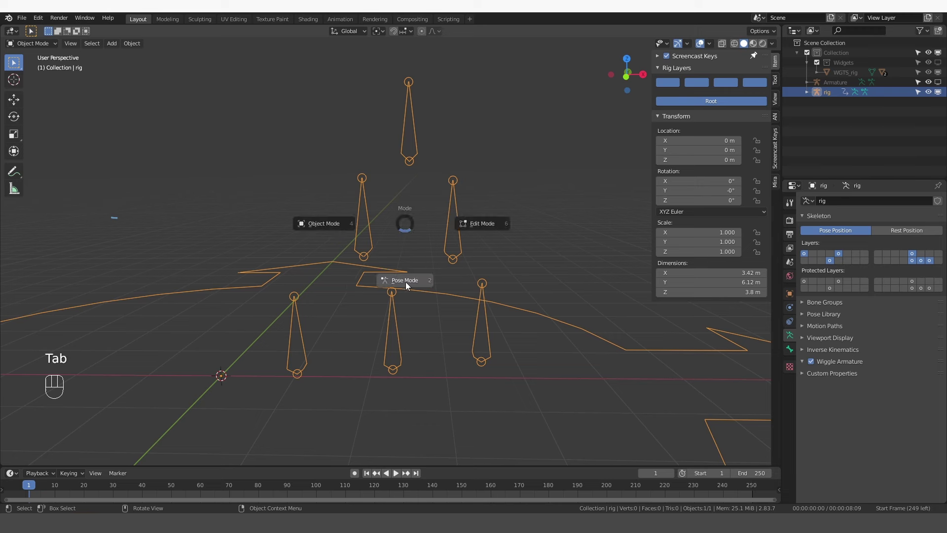
click(297, 336)
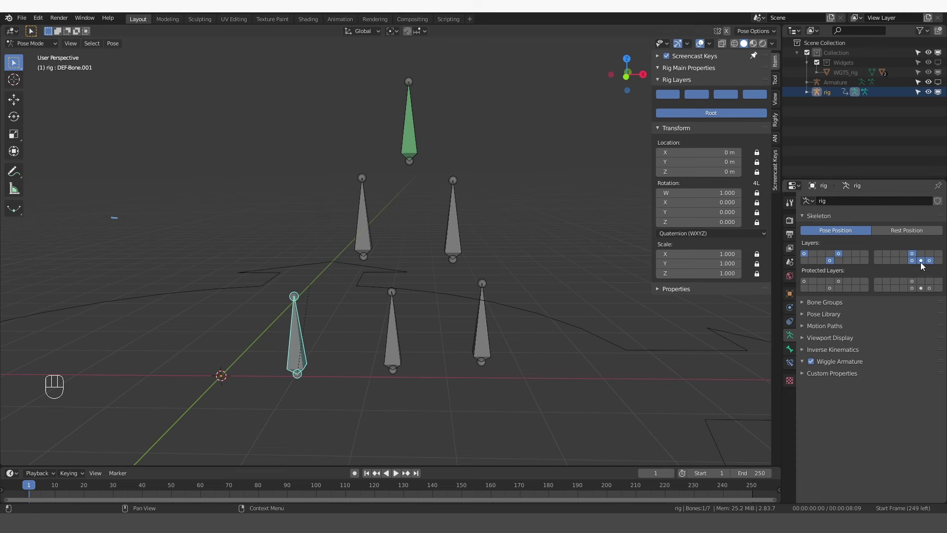
Step: Inspect the hidden DEF-Bone.001 and MCH-Bone.002 bones and their Deform settings
click(926, 266)
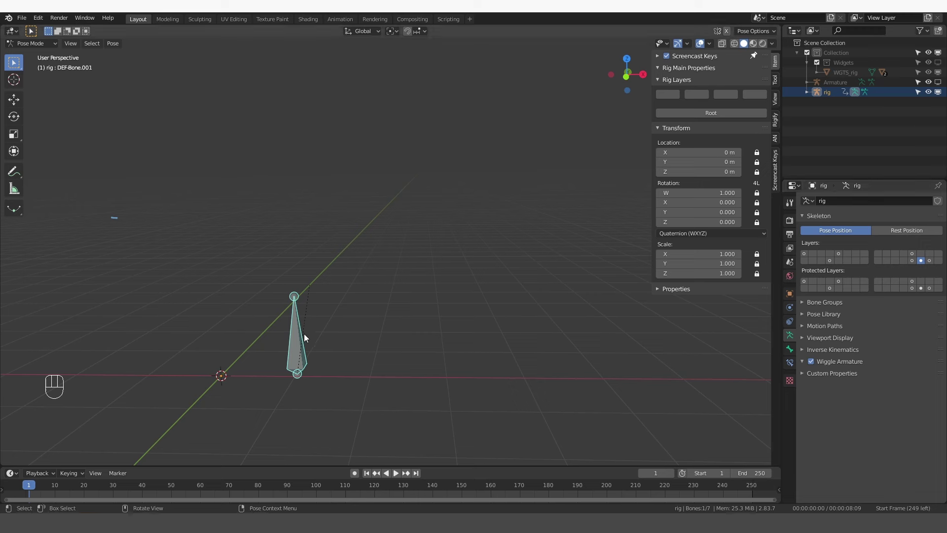
click(794, 356)
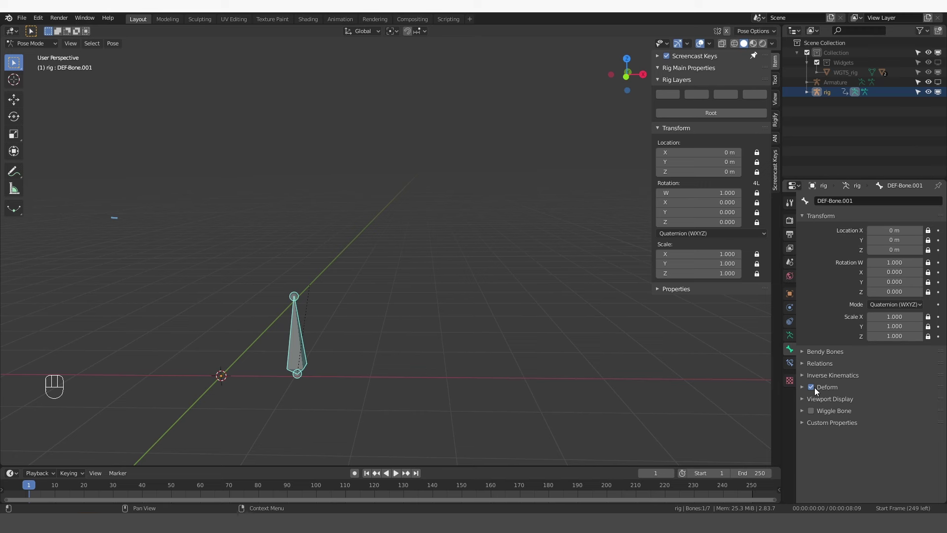
click(934, 265)
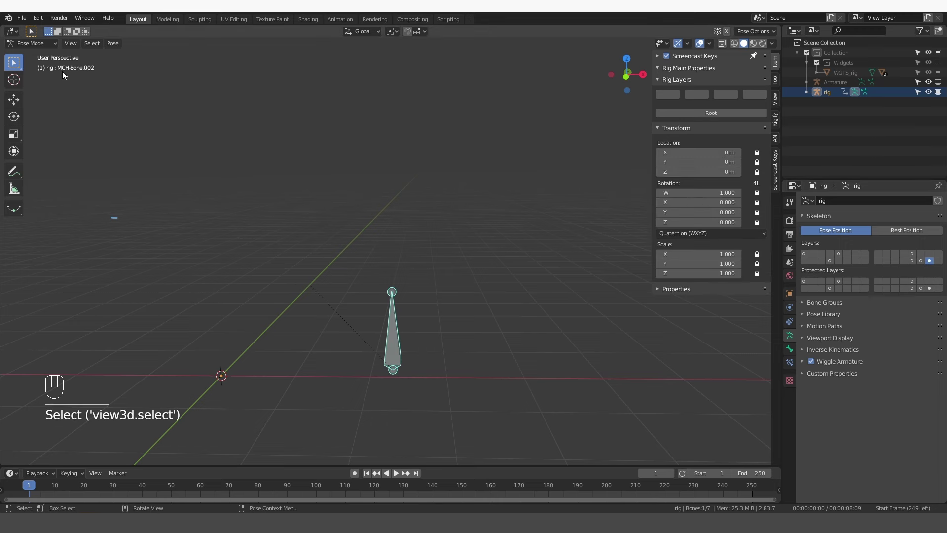
click(793, 353)
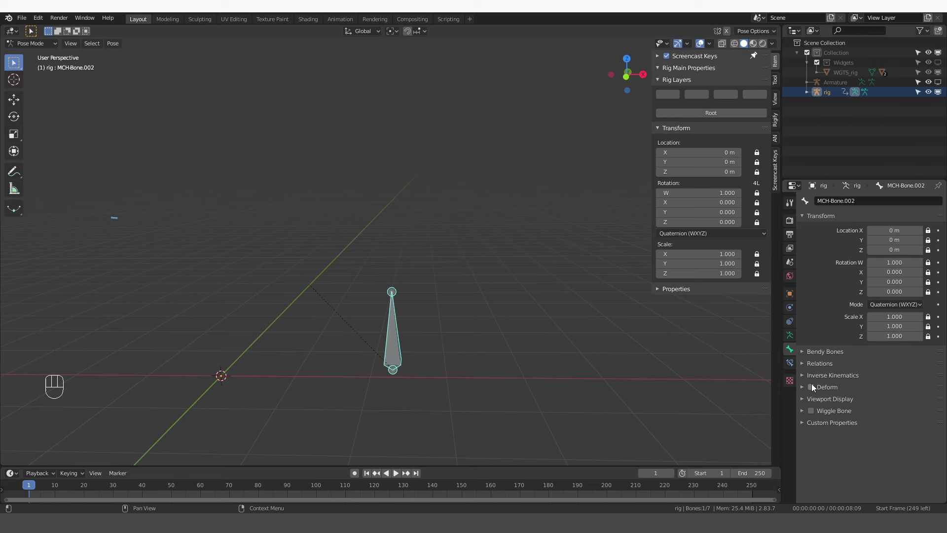
Step: Switch the Armature Skeleton Layers to show the rig's first bone layer
drag(796, 339, 916, 258)
click(914, 264)
click(831, 263)
click(841, 259)
click(808, 255)
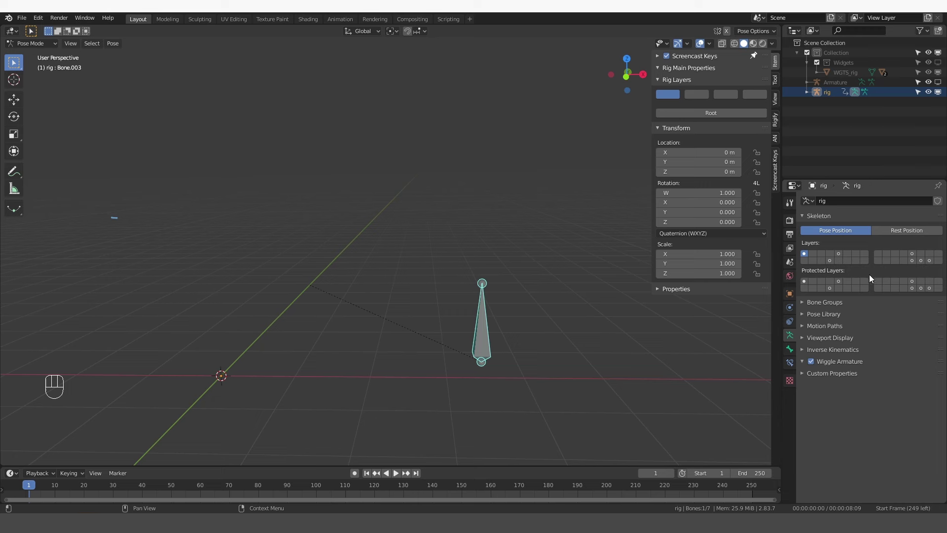
Step: Turn on the remaining Rig Layers so the control bones are visible and select one
click(833, 266)
click(843, 260)
click(913, 259)
click(370, 208)
click(402, 149)
Step: Test-rotate a bone against its annotated parent link, then return to Object Mode with the metarig armature active
key(r)
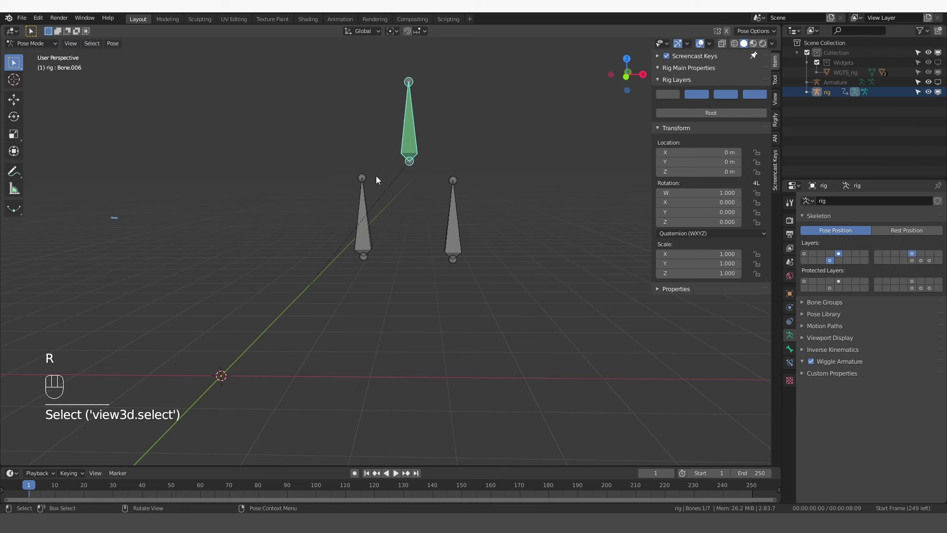
click(372, 220)
key(d)
click(417, 77)
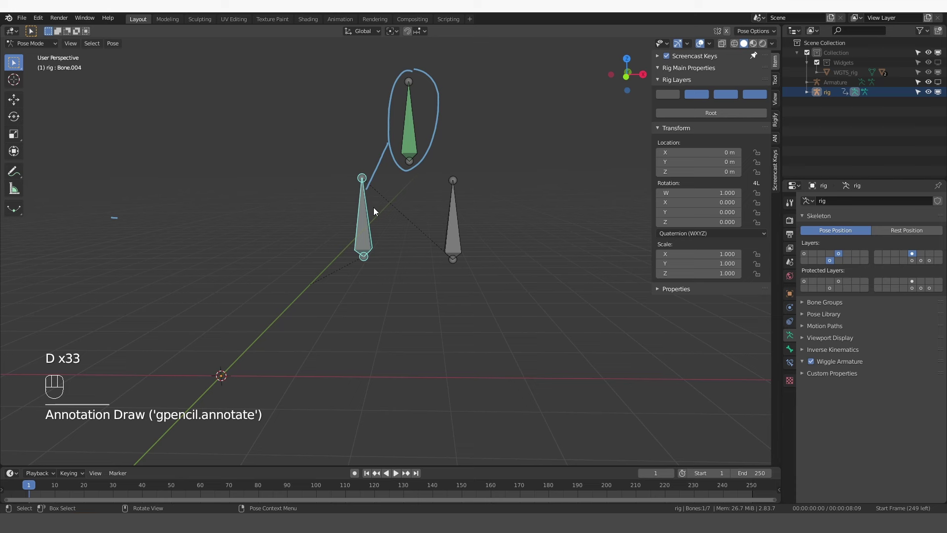
key(r)
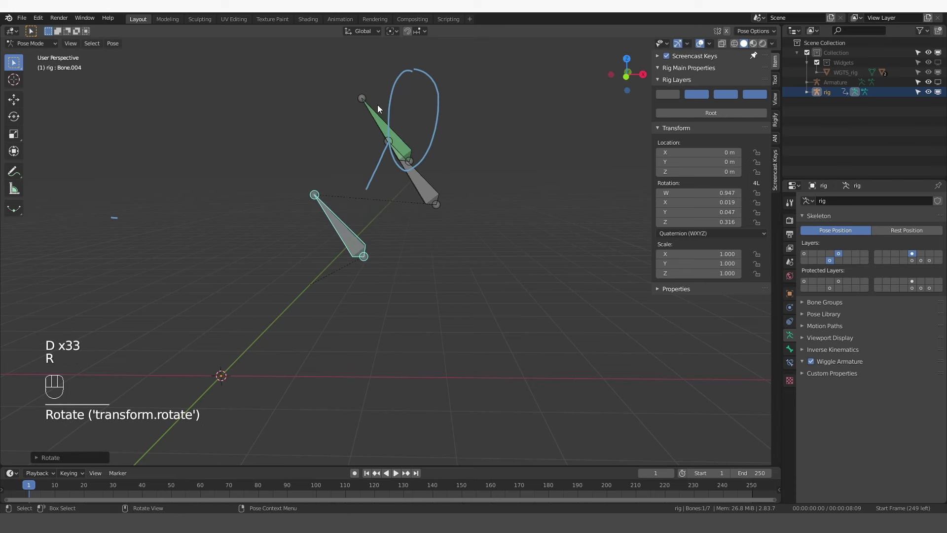
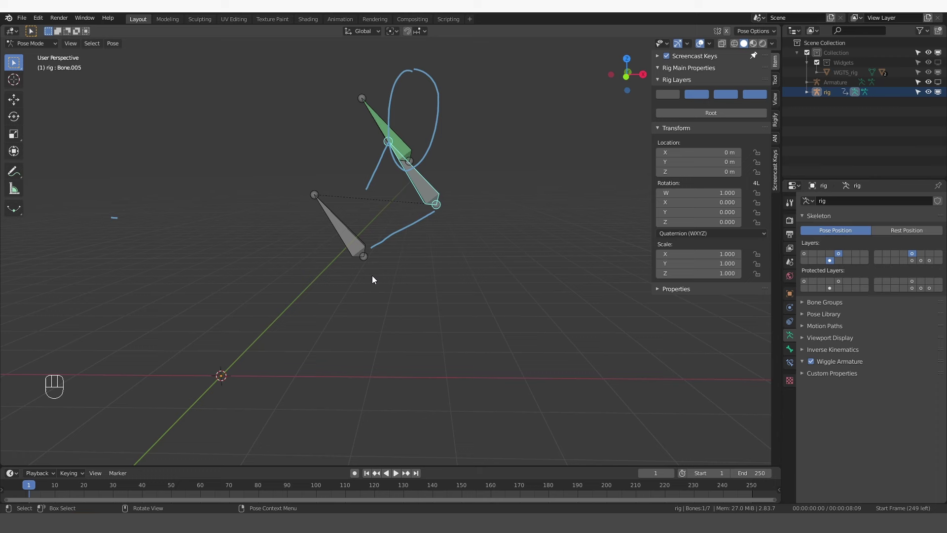
key(Tab)
click(942, 87)
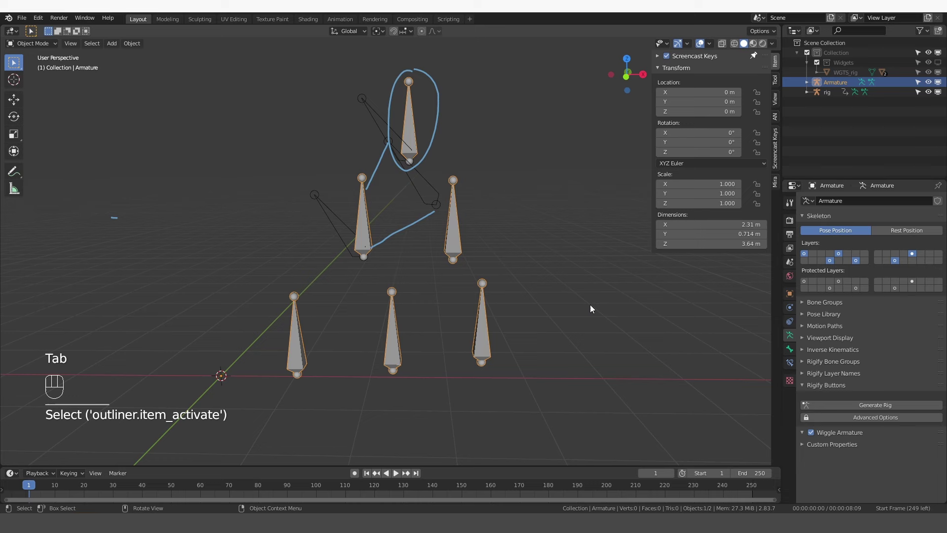
Step: Extrude a three-bone chain ORG-Bone.004–.006 in Edit Mode and set ORG-Bone.004 to basic.raw_copy in Pose Mode
click(541, 315)
key(Tab)
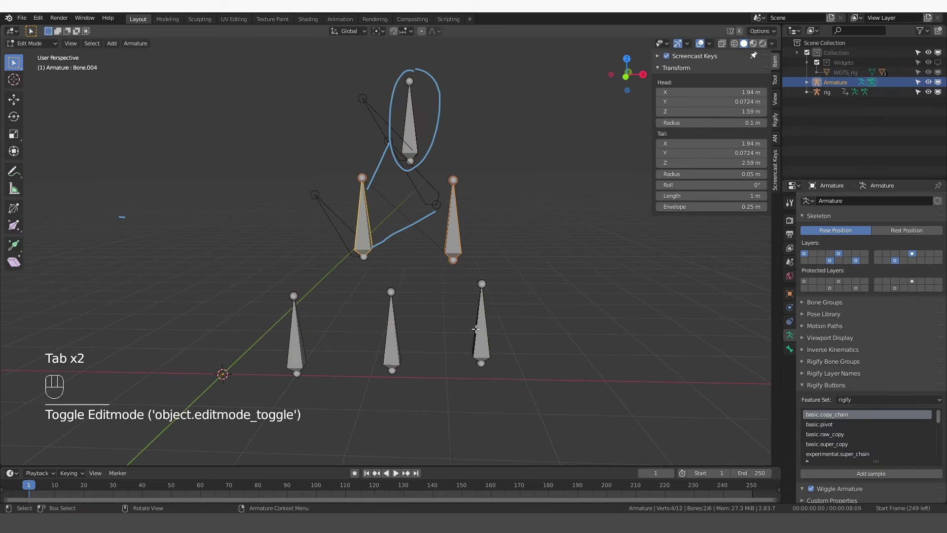
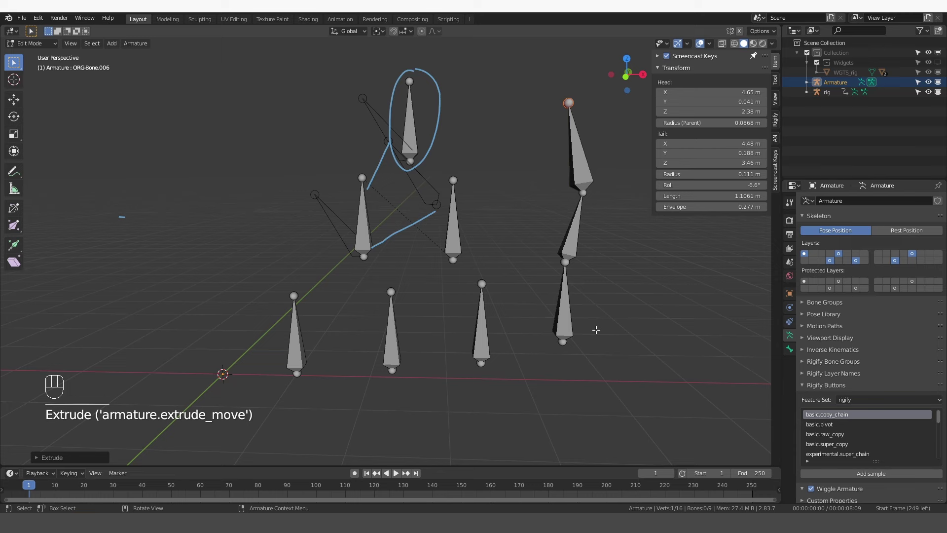
key(Tab)
click(571, 314)
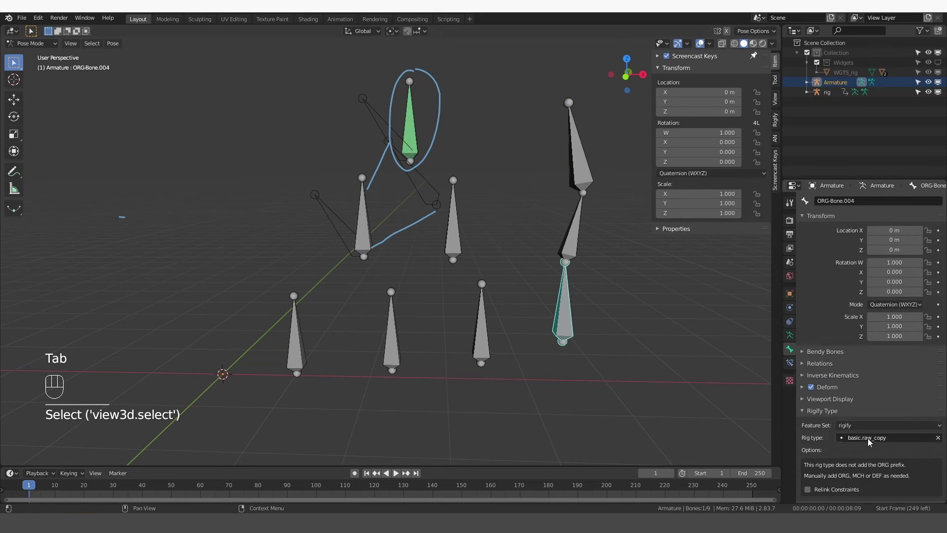
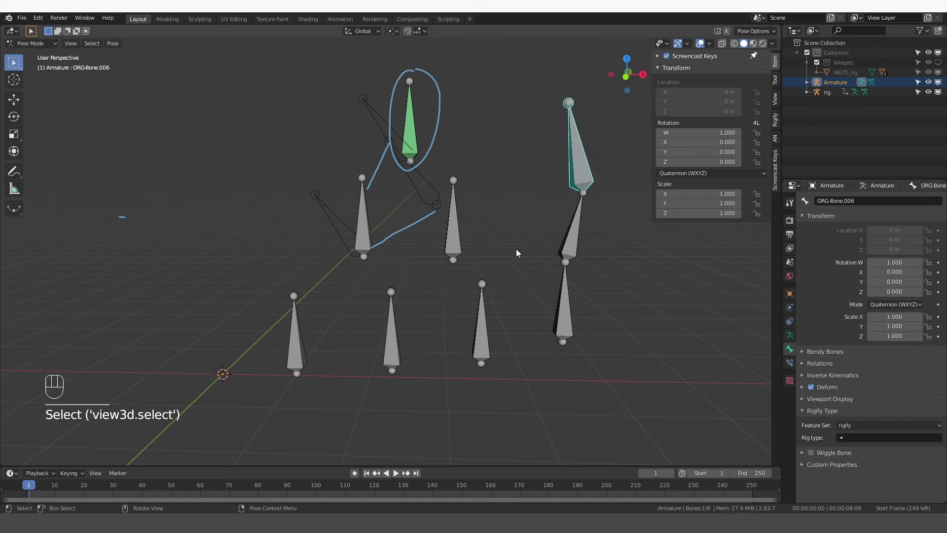
Step: Regenerate the rig and select the copied bone of the new chain in Pose Mode
click(793, 340)
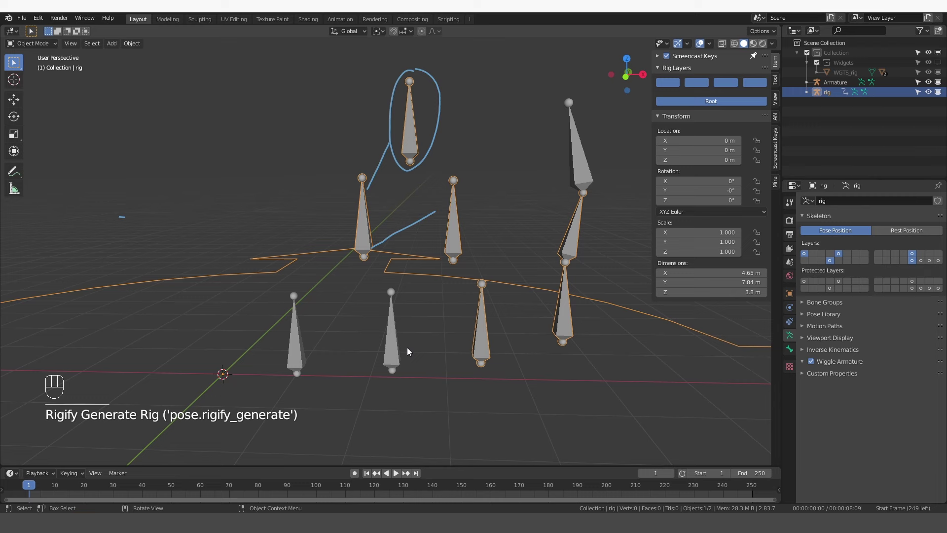
click(941, 87)
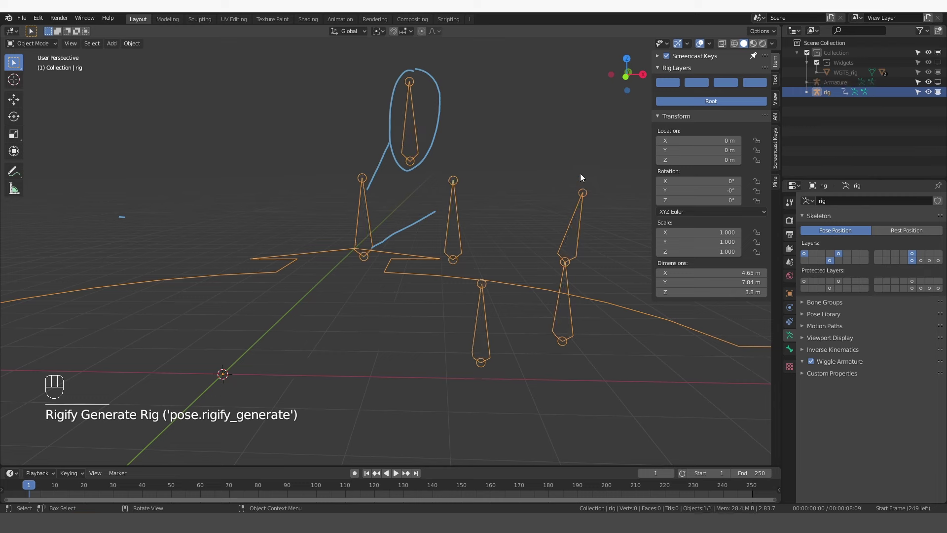
key(Tab)
click(563, 301)
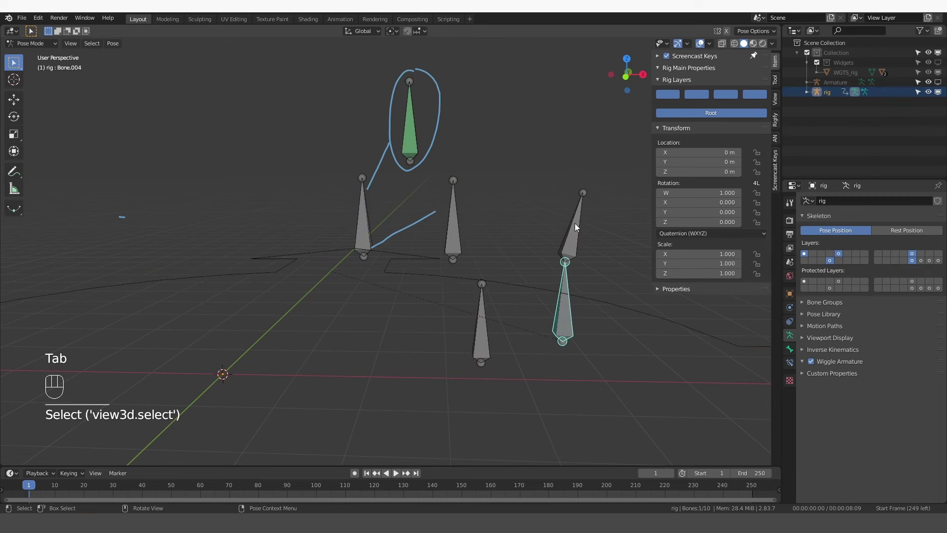
Step: Annotate the copied bone chain, clear the annotations, and return the rig to Object Mode
click(579, 227)
click(573, 298)
click(571, 298)
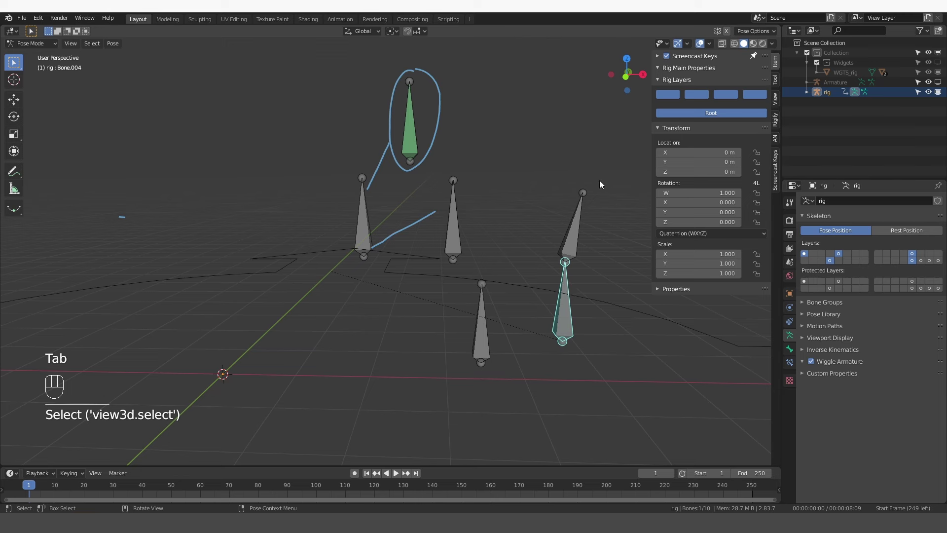
key(d)
key(d)
key(d)
click(573, 123)
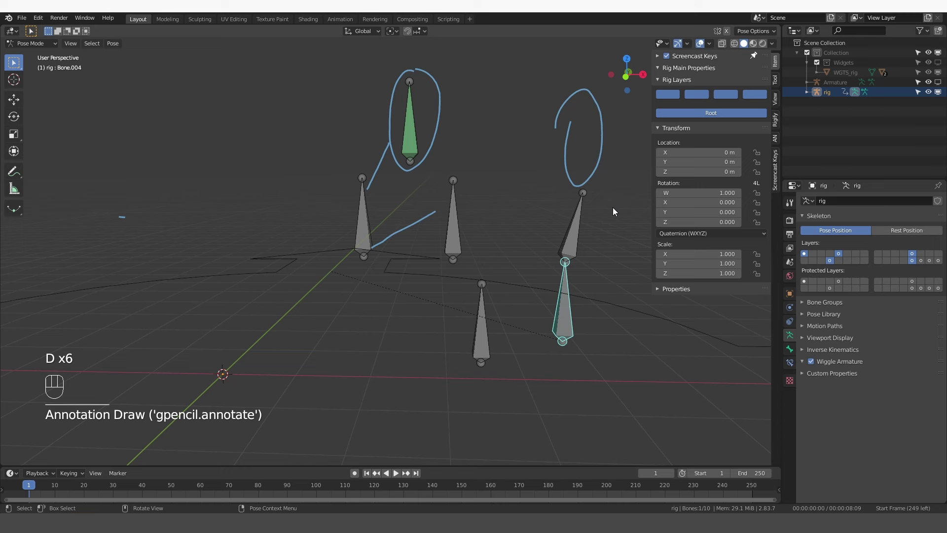
key(q)
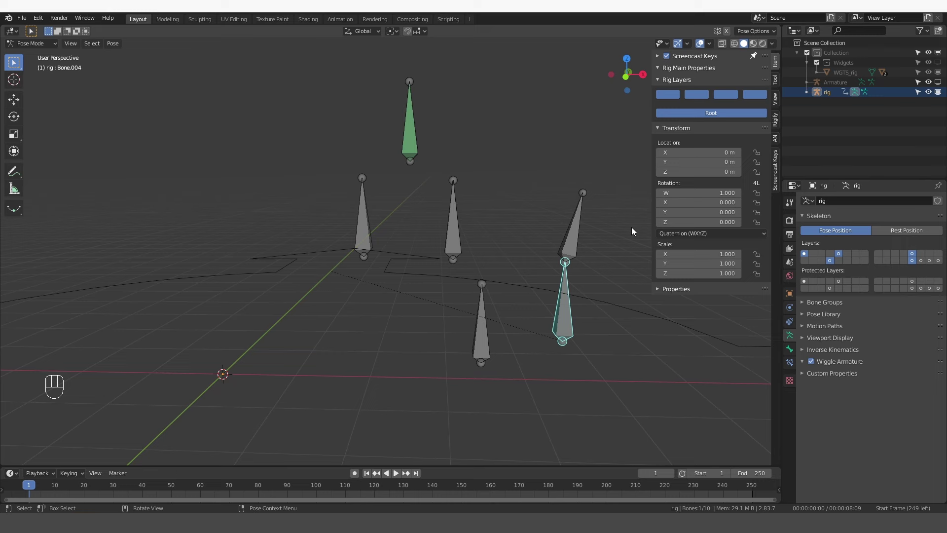
key(Tab)
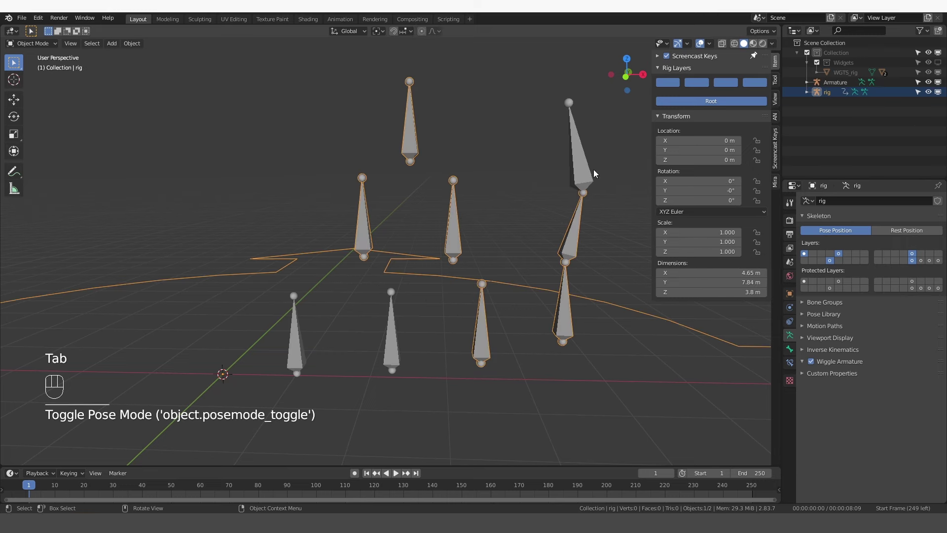
Step: Delete both armatures and add a fresh basic human metarig
key(a)
key(x)
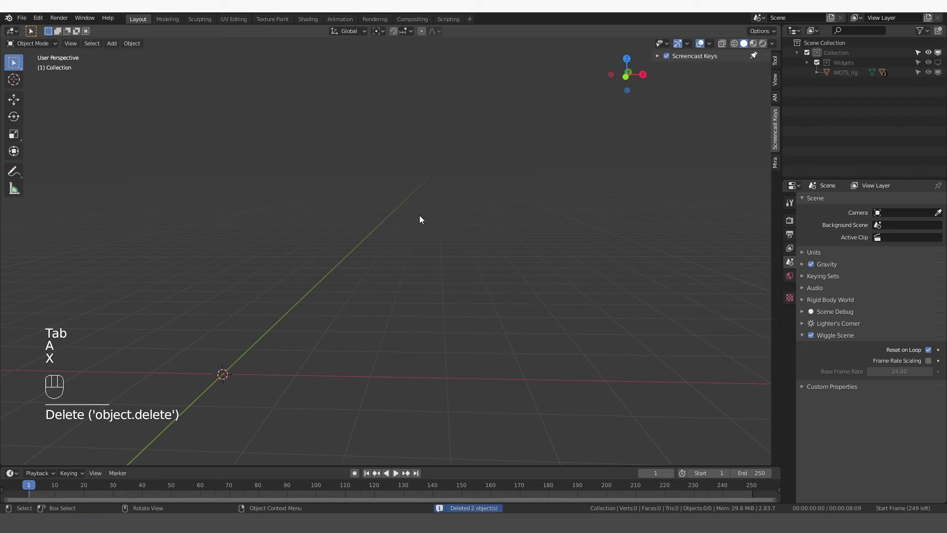
key(shift+a)
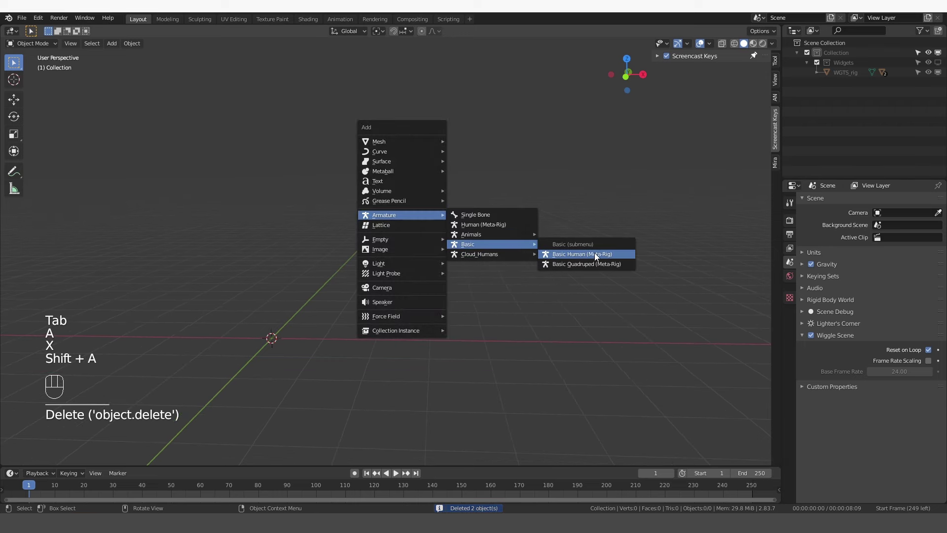
drag(361, 258, 387, 231)
click(370, 224)
middle_click(367, 178)
Step: Add a new single bone to the metarig and view its Rigify bone properties in Pose Mode
key(Tab)
click(390, 150)
key(shift+a)
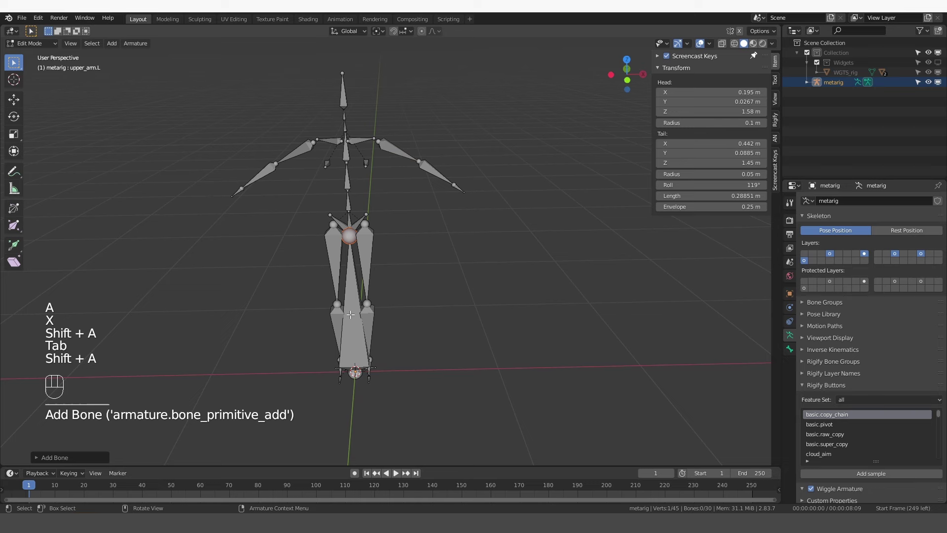
key(Tab)
click(362, 335)
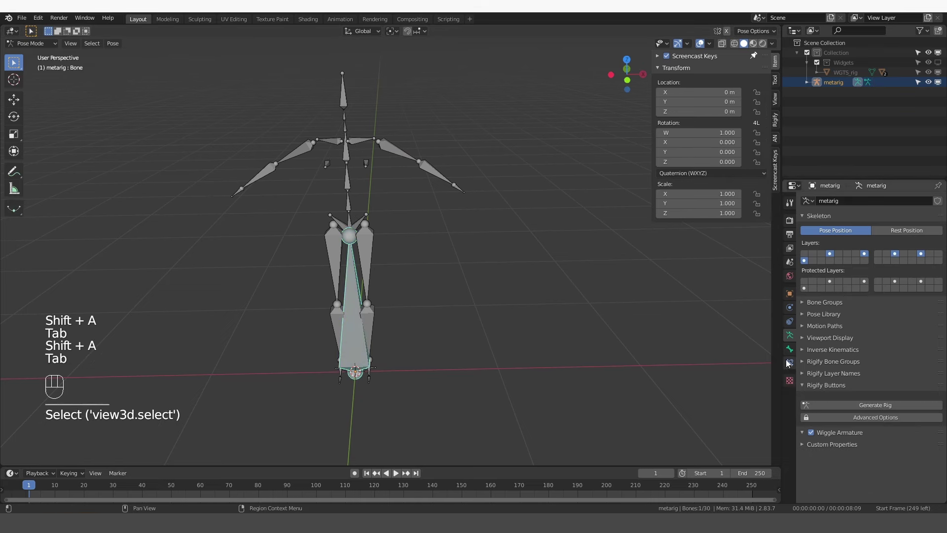
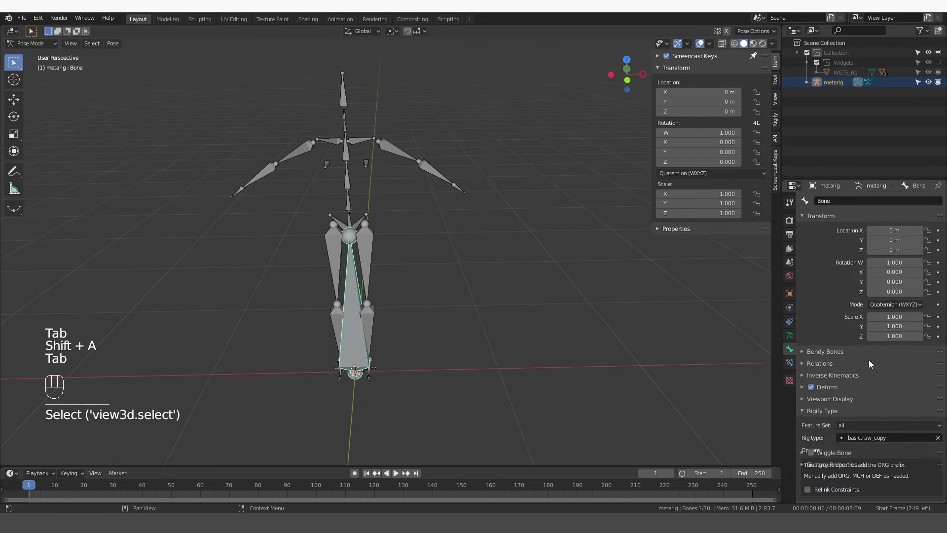
Step: From the front view, move the new bone above the left shoulder, shrink it, and return to Pose Mode
key(Tab)
key(KP_4)
key(KP_1)
key(g)
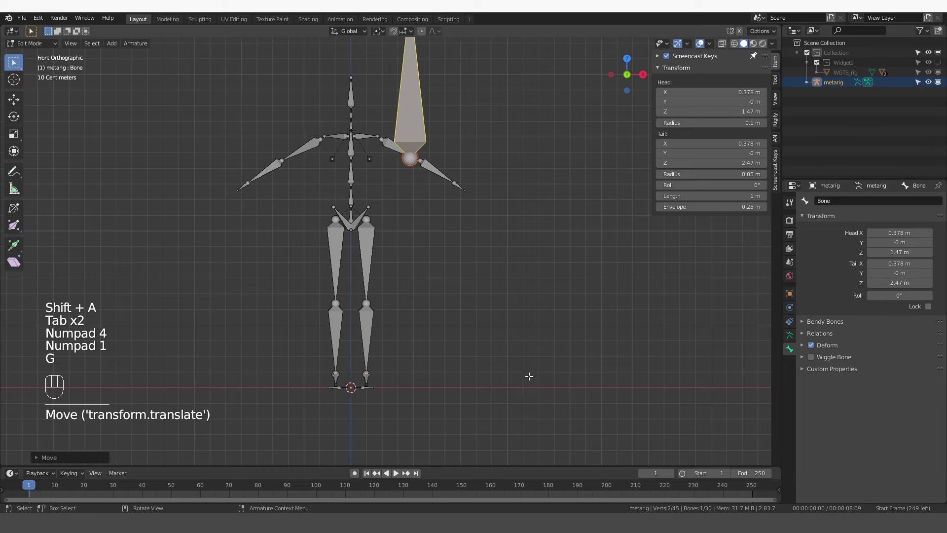
key(s)
key(g)
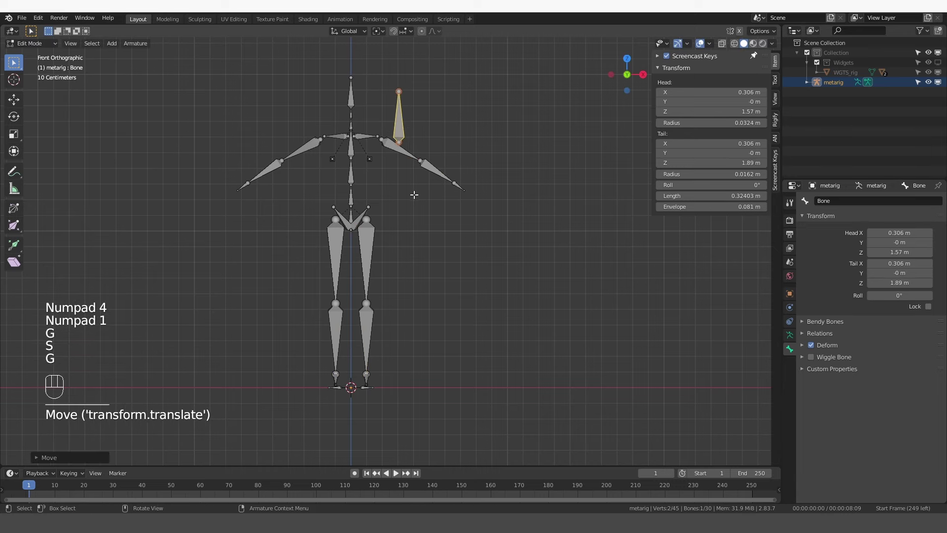
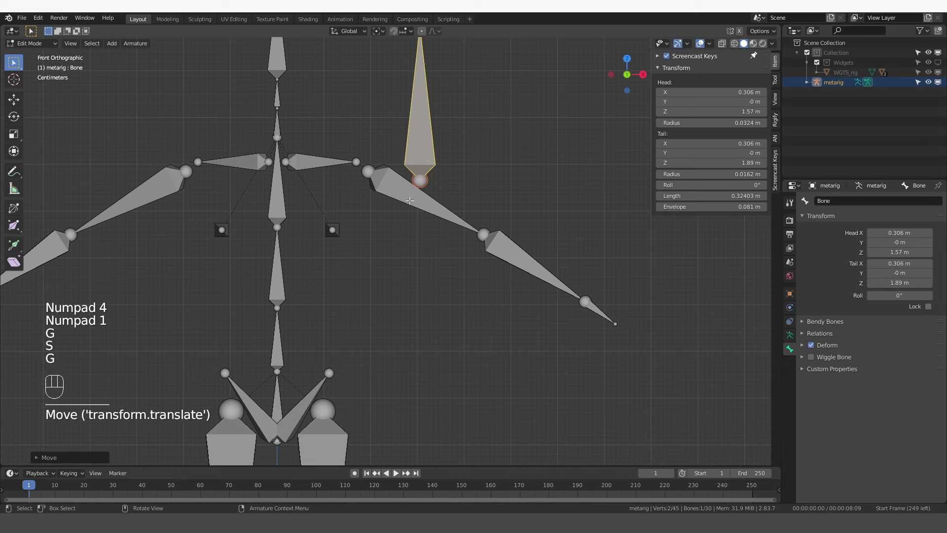
key(Tab)
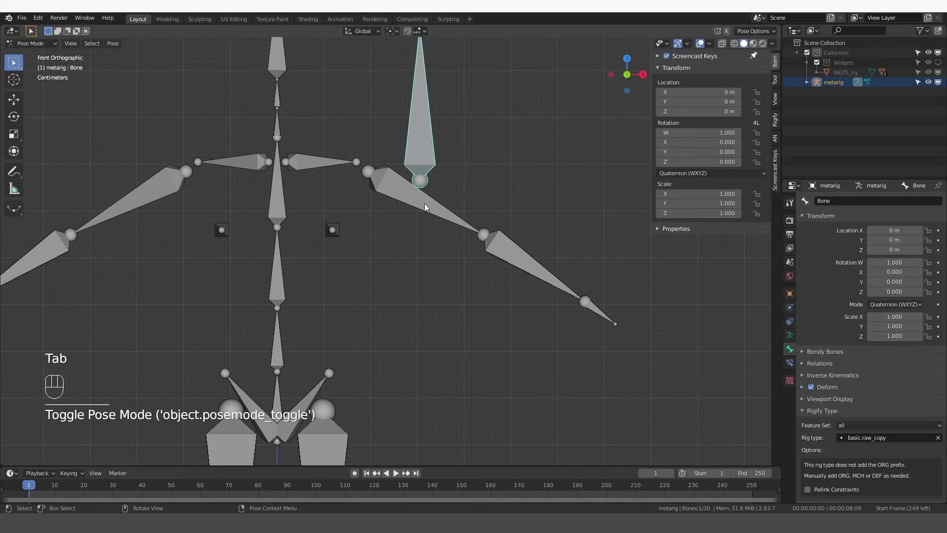
Step: Give the new bone a Copy Rotation constraint to upper_arm.L with Local owner and target space, and test-rotate the arm
click(400, 206)
click(416, 136)
key(ctrl+shift+c)
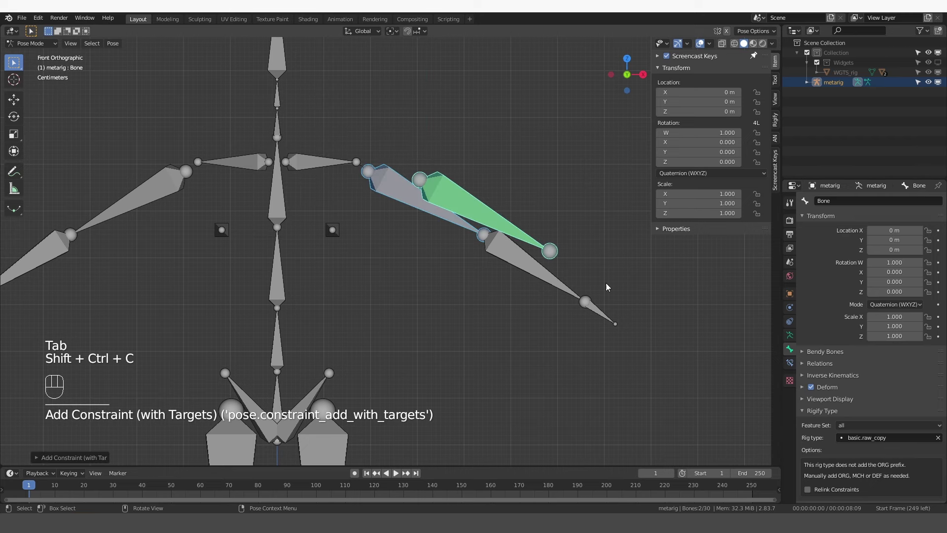
drag(798, 363, 865, 358)
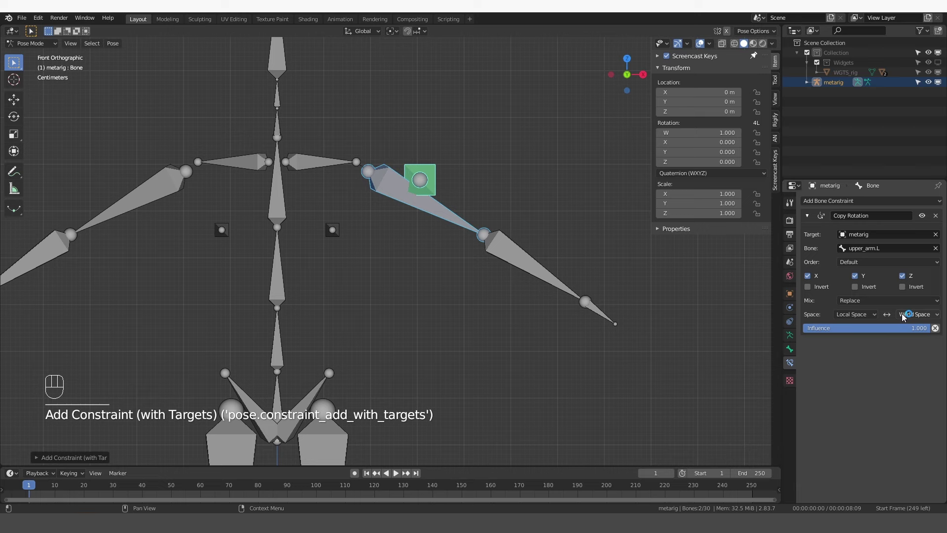
drag(912, 320, 913, 363)
click(457, 212)
key(r)
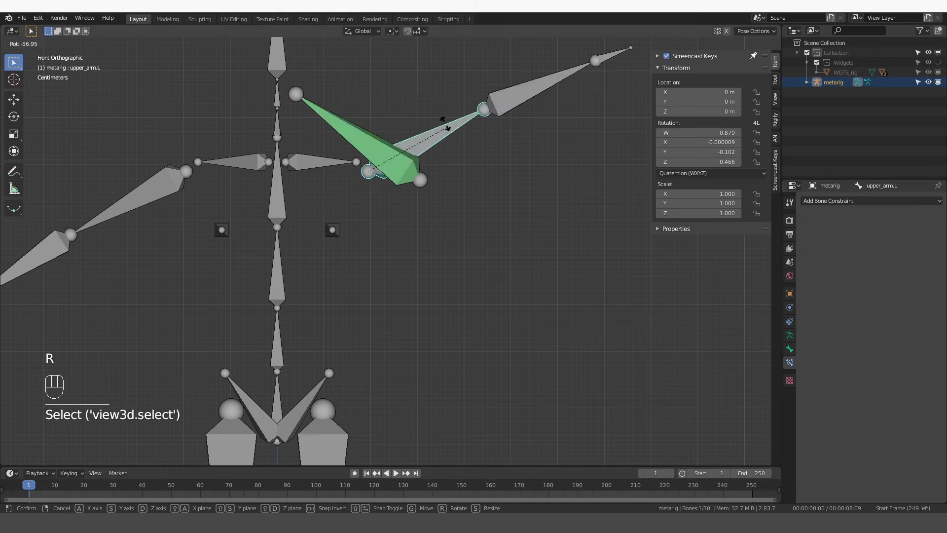
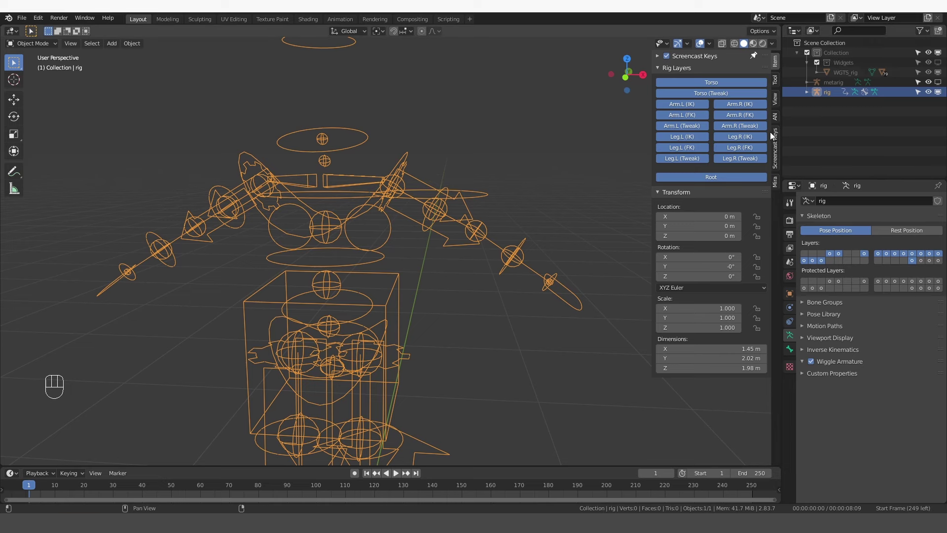
Step: Undo the test rotation and return the metarig to Object Mode
click(615, 230)
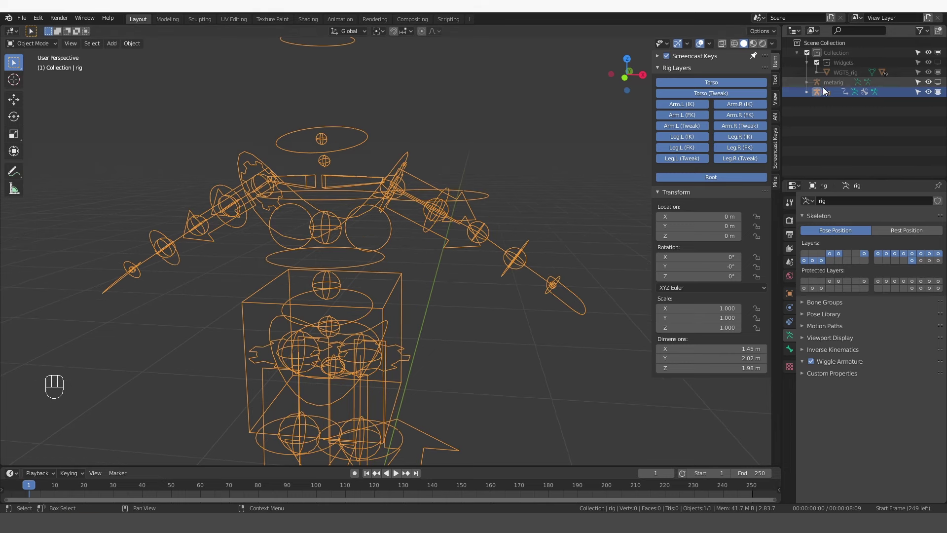
key(ctrl+z)
key(ctrl+z)
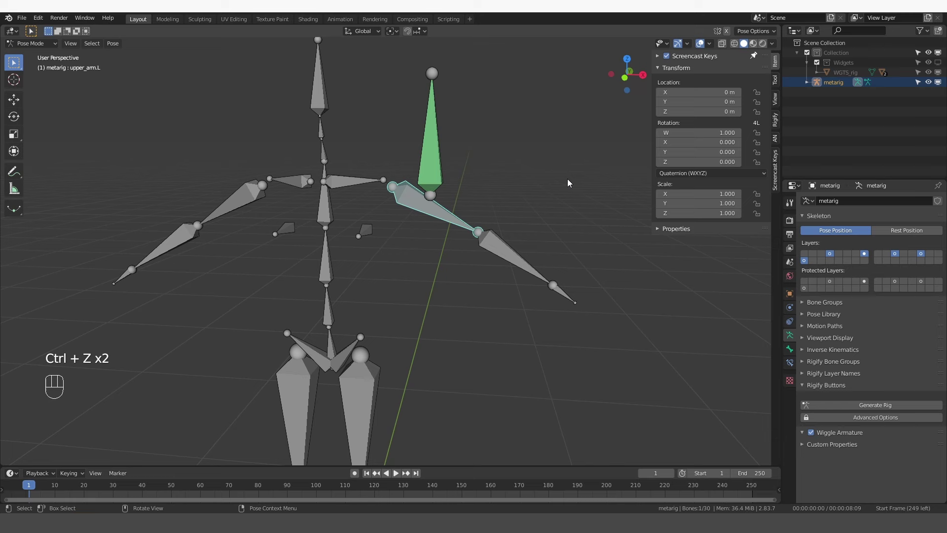
key(Tab)
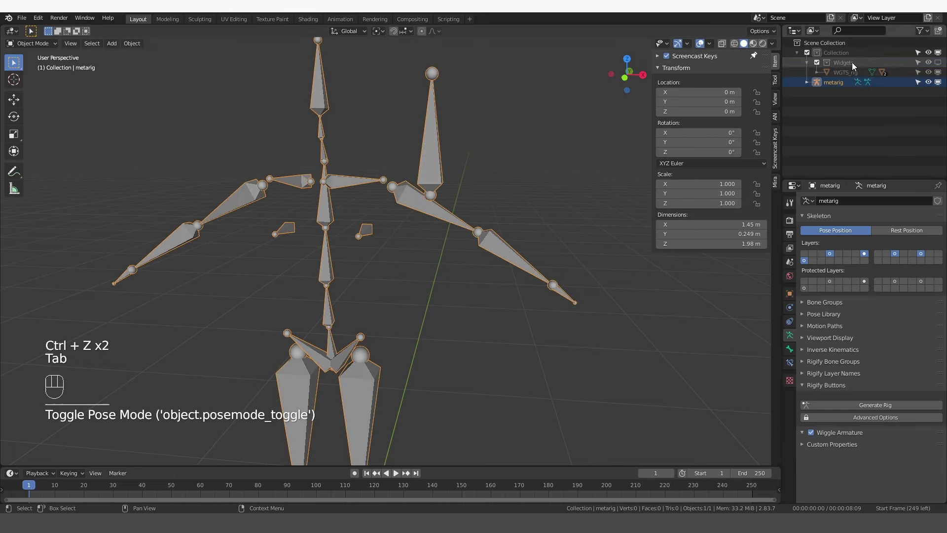
Step: Delete the old rig and Widgets collection in the Outliner, then generate a new rig from the metarig
drag(856, 64, 853, 121)
drag(840, 76, 860, 145)
click(847, 78)
middle_click(544, 220)
key(Tab)
click(846, 88)
key(x)
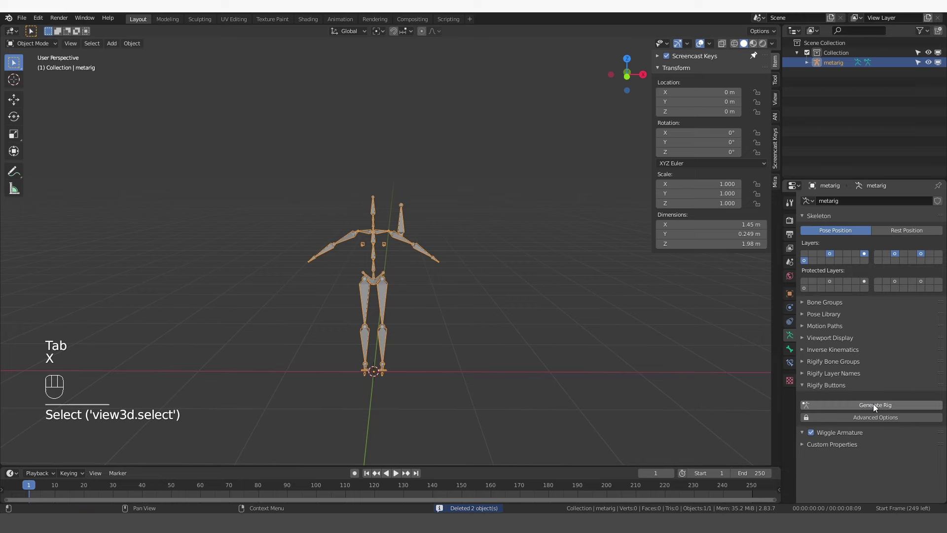
click(882, 410)
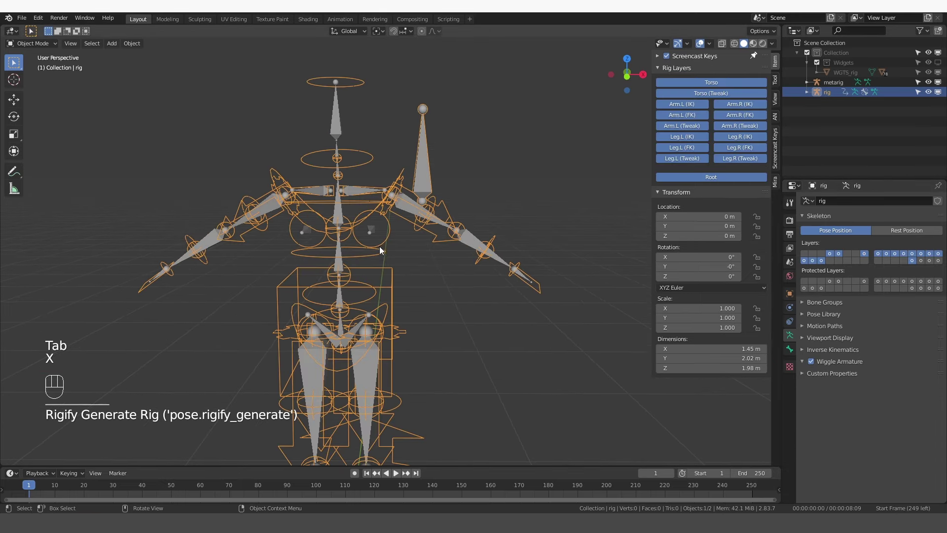
Step: Put the generated rig in Pose Mode and move the hand_ik.L control to pose the left arm
middle_click(439, 264)
click(941, 85)
middle_click(342, 190)
key(Tab)
click(533, 298)
key(g)
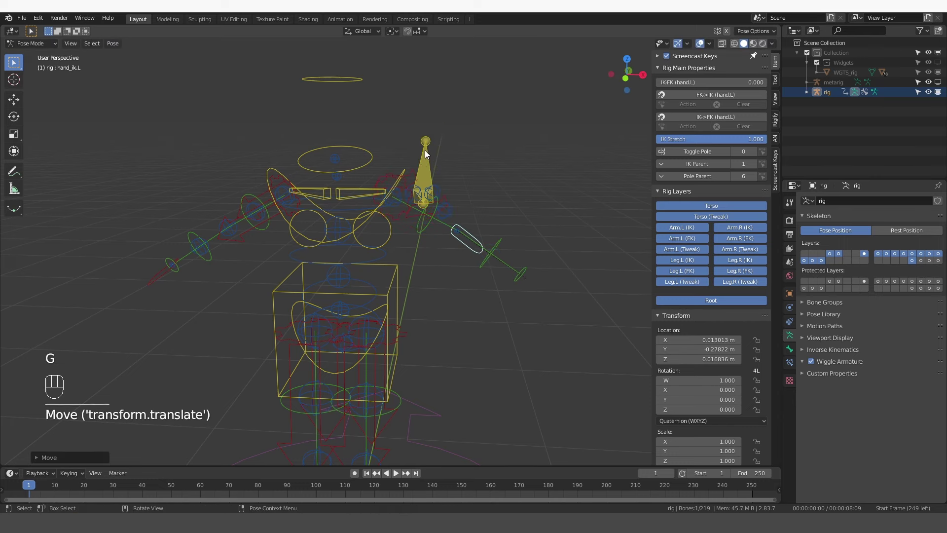
key(g)
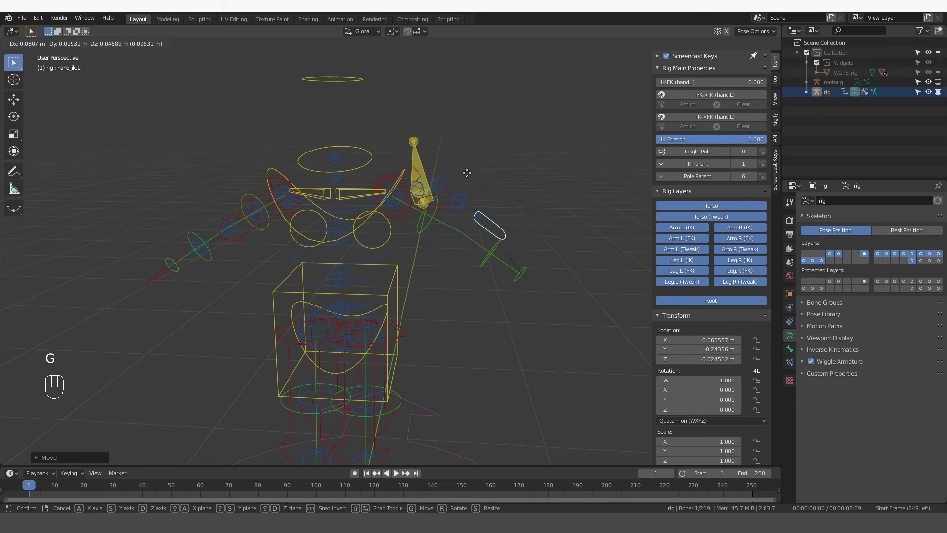
click(939, 265)
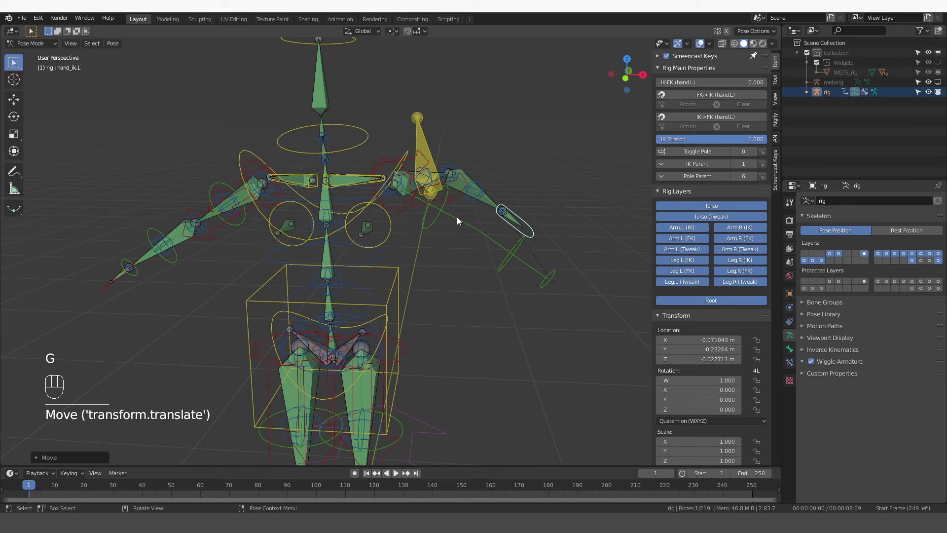
Step: Confirm the copied bone's Copy Rotation constraint targets ORG-upper_arm.L, then return to Object Mode
click(418, 169)
click(420, 166)
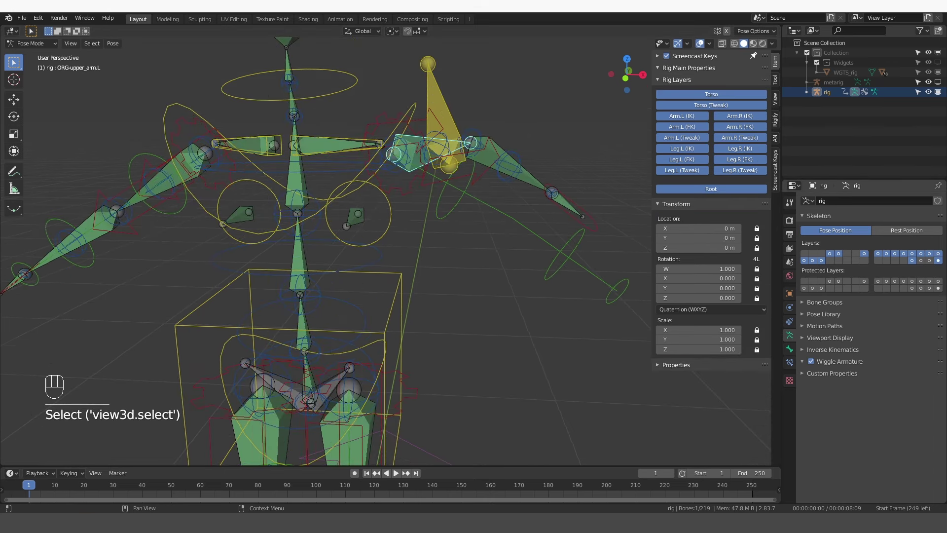
click(590, 224)
key(g)
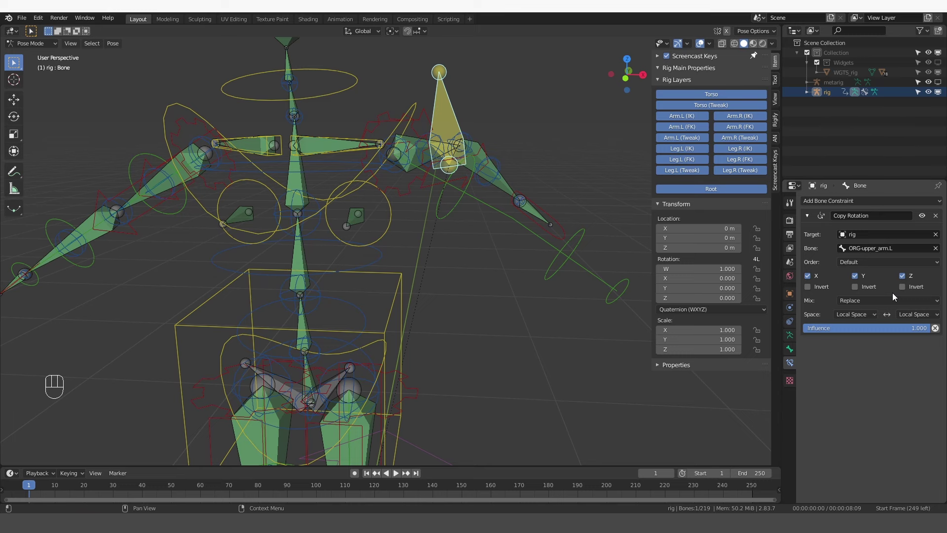
key(Tab)
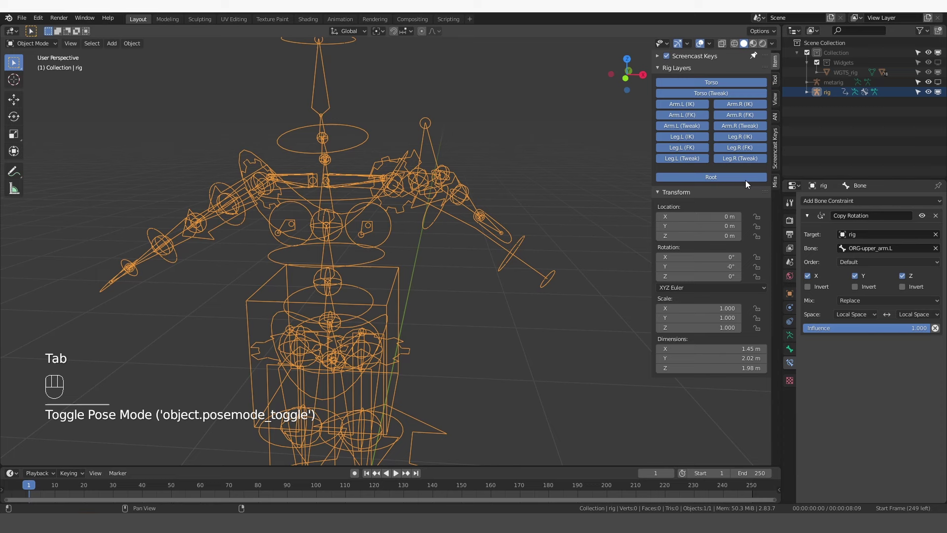
Step: Enter the generated rig's Pose Mode and select ORG-spine.006 to view its Copy Transforms constraint to the head
click(831, 88)
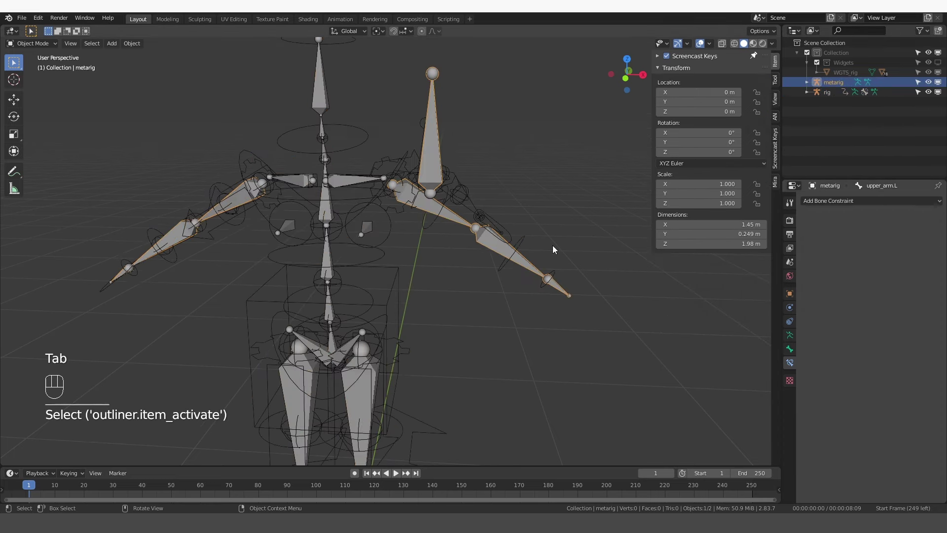
click(390, 250)
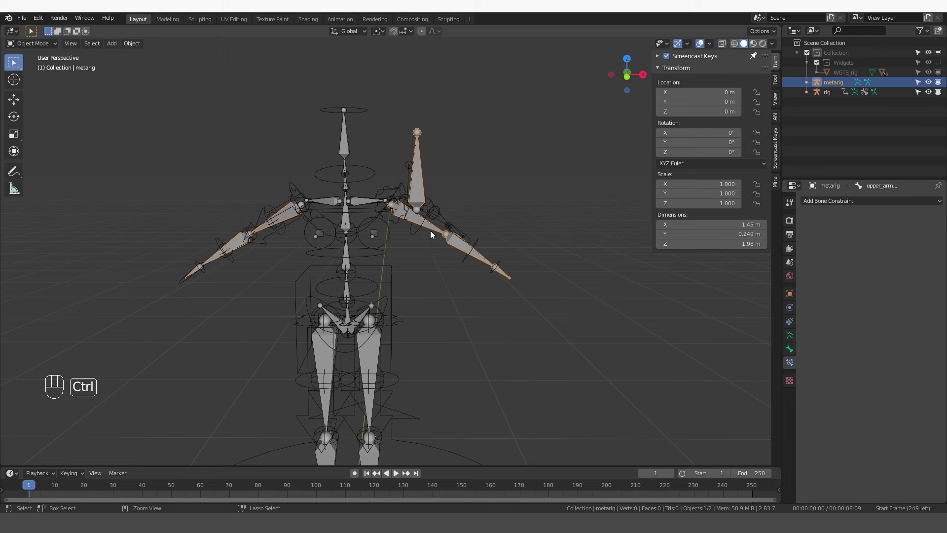
key(ctrl+z)
key(Tab)
drag(347, 148, 401, 279)
click(402, 279)
click(355, 184)
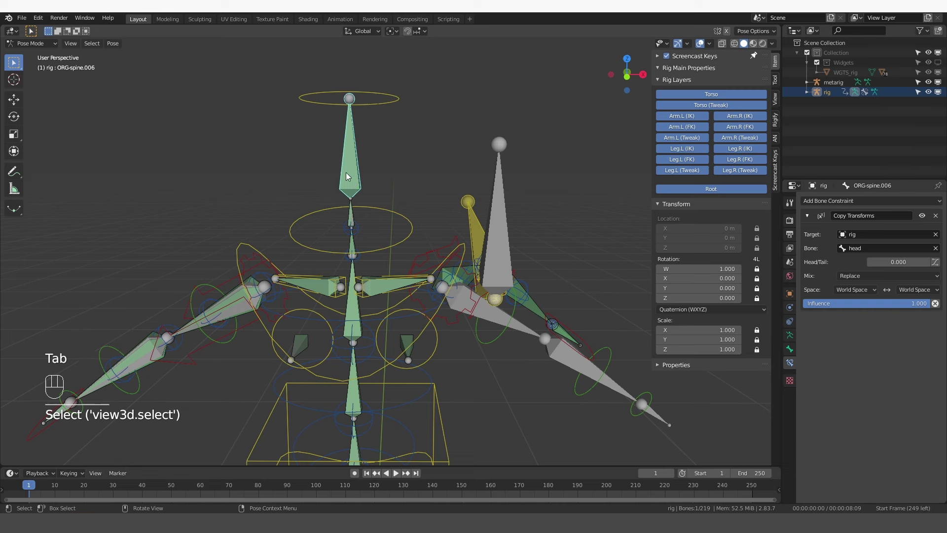
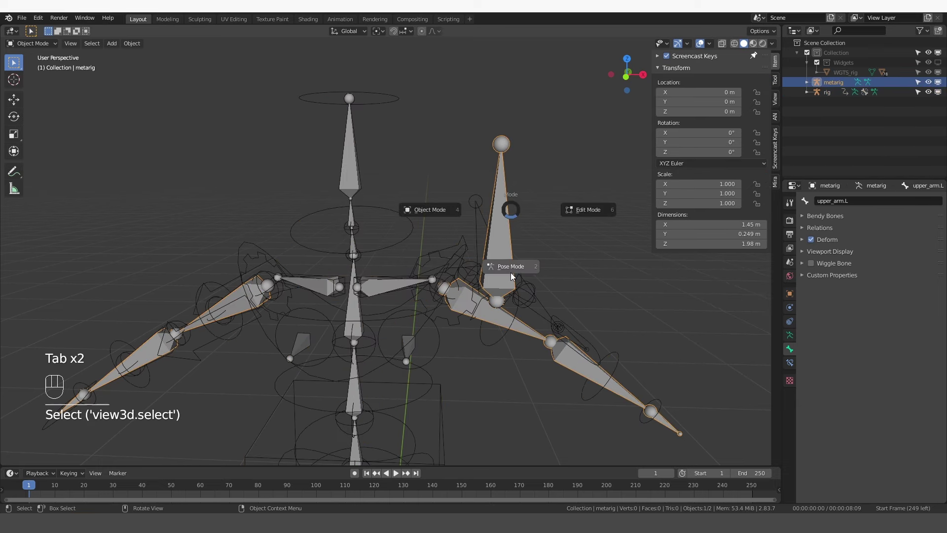
Step: Enable Relink Constraints on the raw_copy bone with parent ORG-spine.006 and show the rig generation settings
click(506, 237)
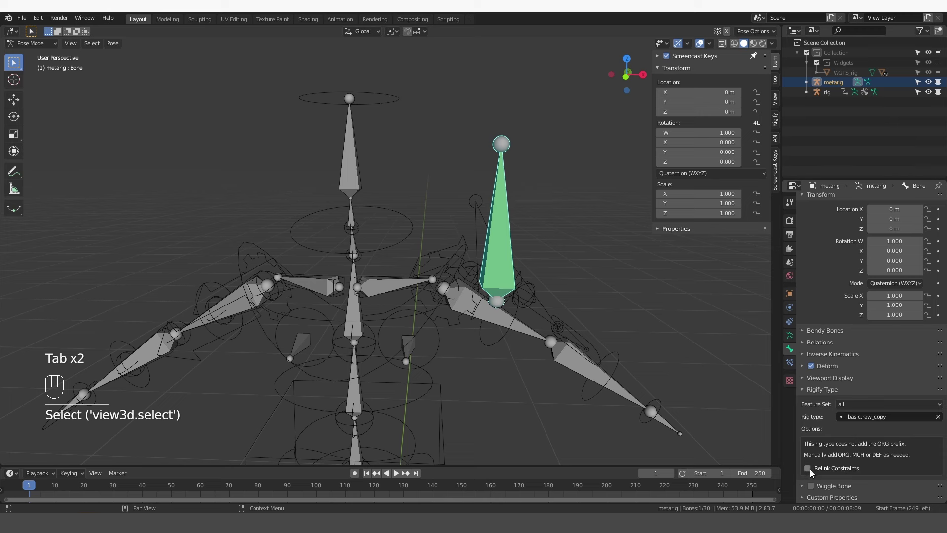
click(813, 474)
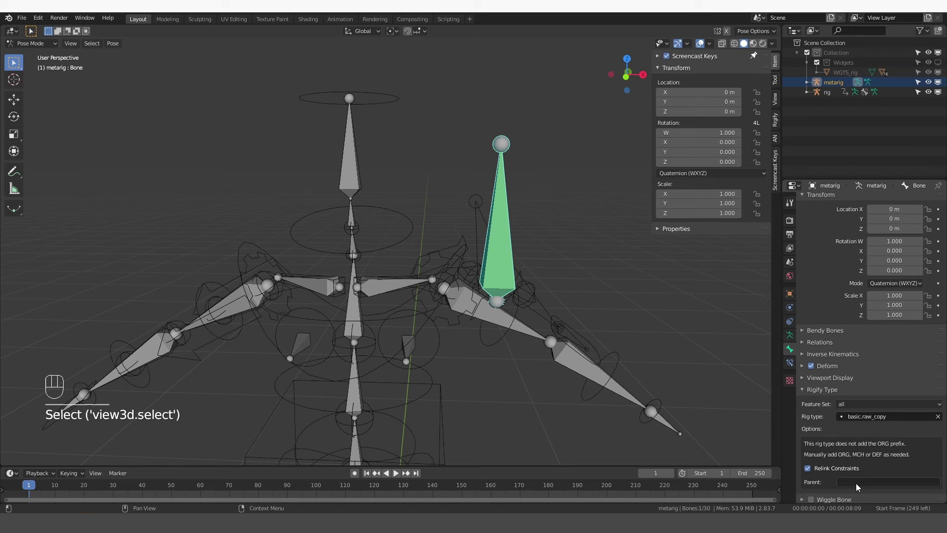
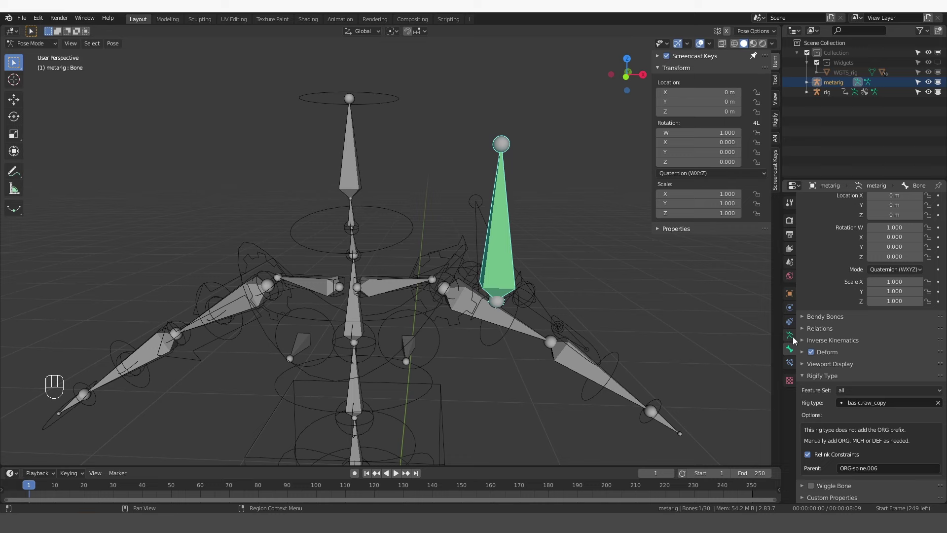
click(797, 339)
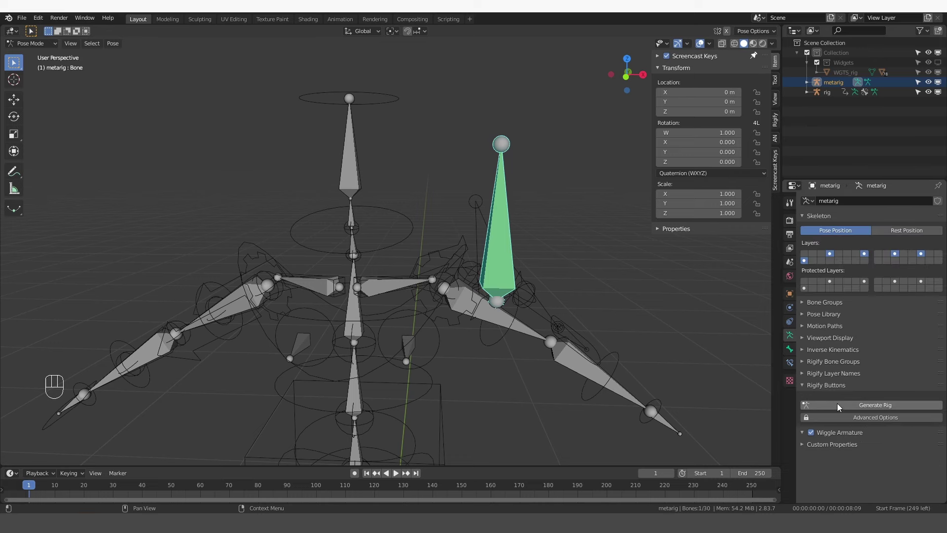
Step: Regenerate the rig, enter Pose Mode and rotate the head control to test the raw_copy bone
click(841, 407)
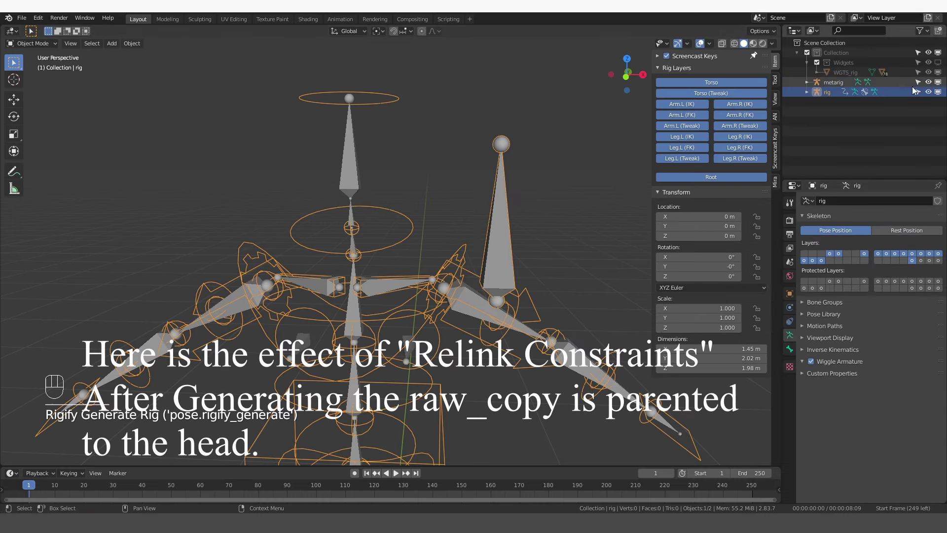
key(Tab)
key(r)
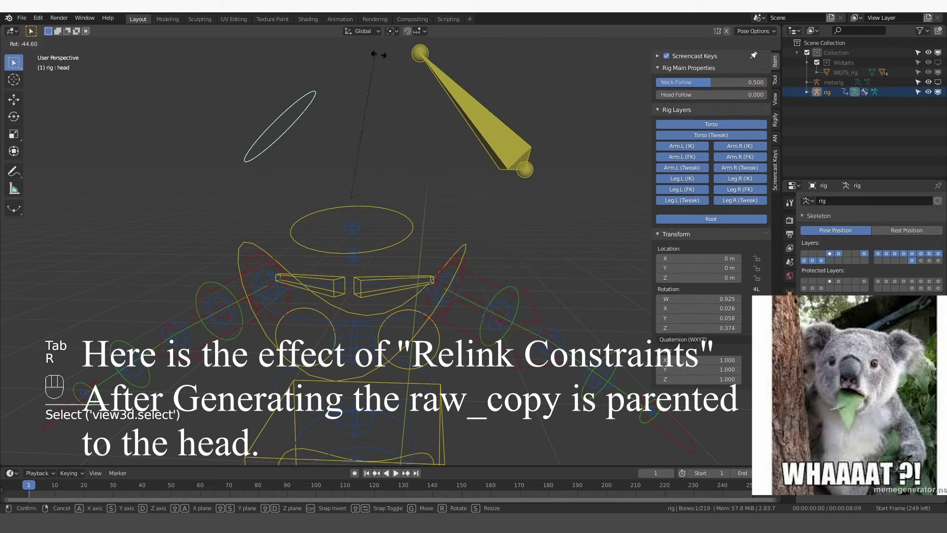